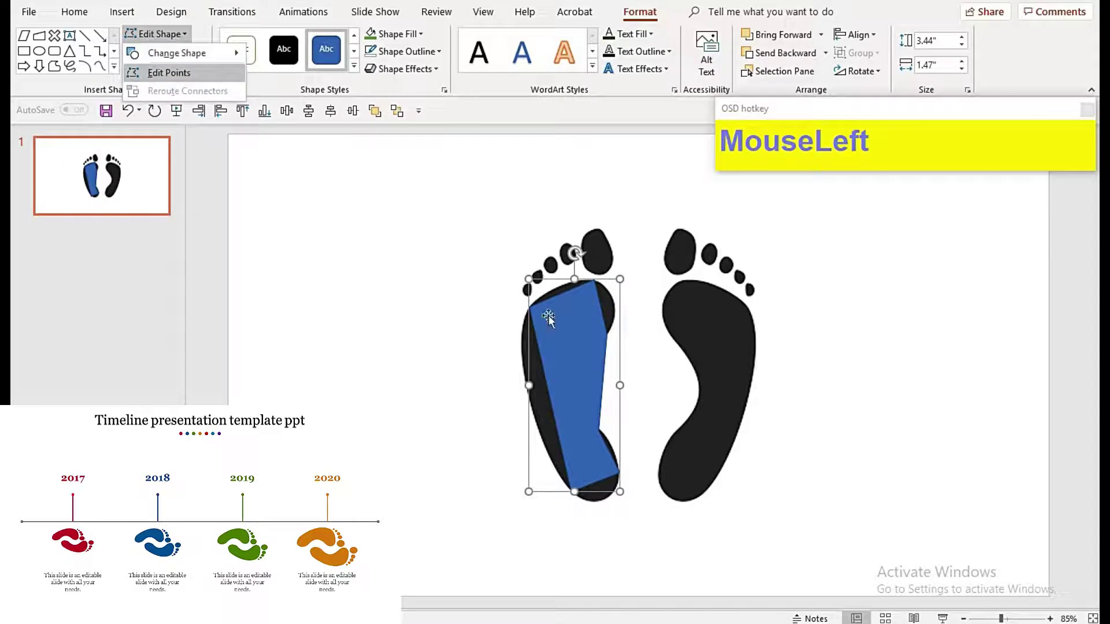
Step: Zoom the view while tracing the blue freeform along the left footprint's inner arch
scroll("up", 3)
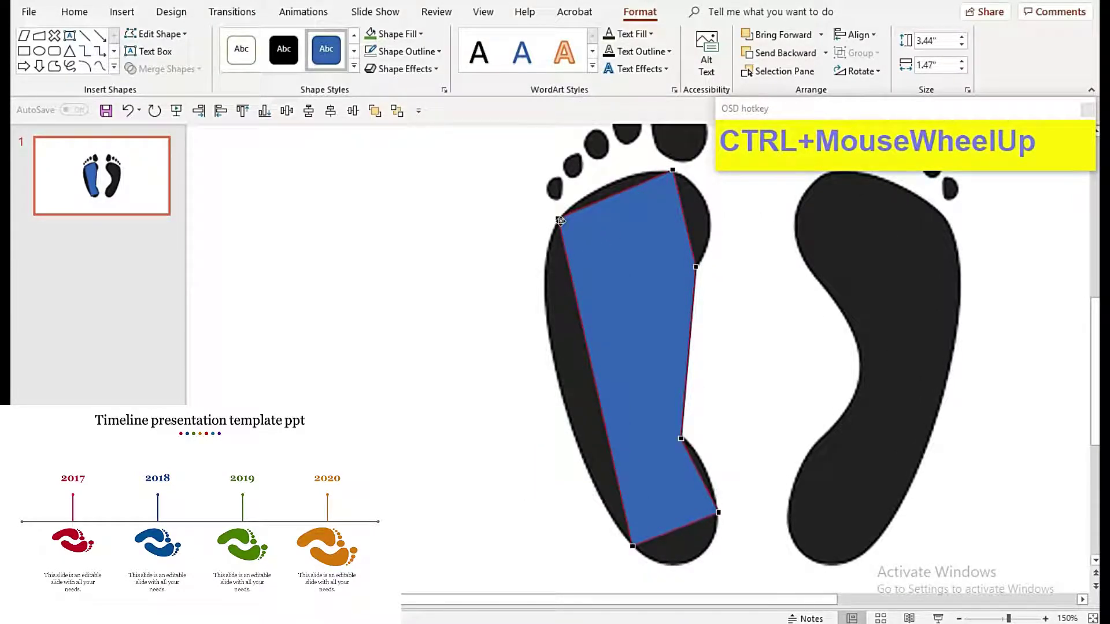
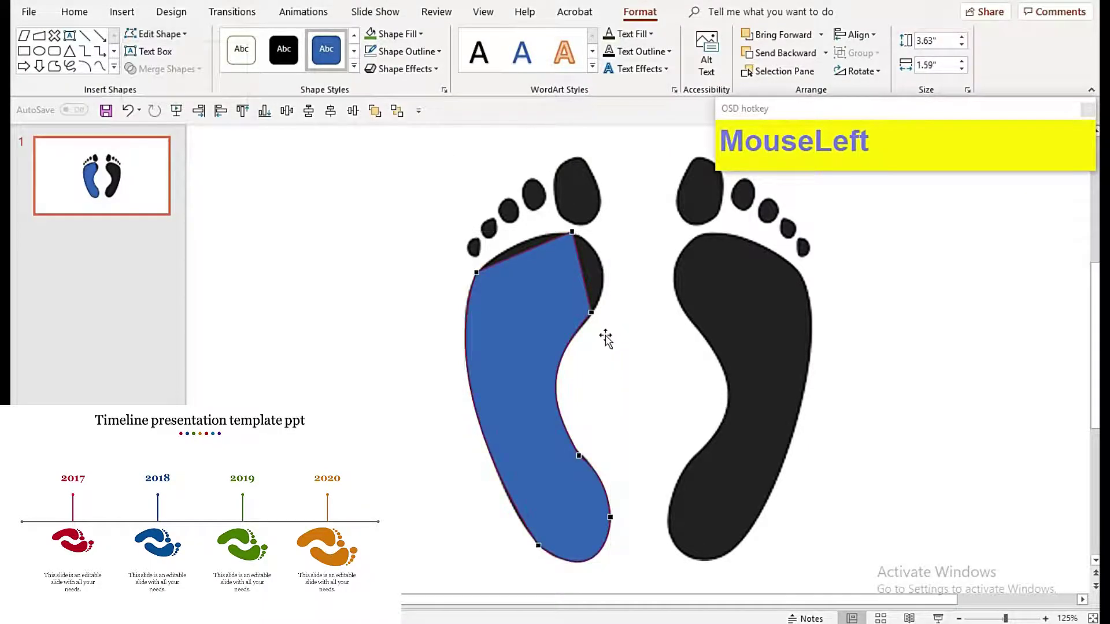
scroll("up", 3)
scroll("up", 3)
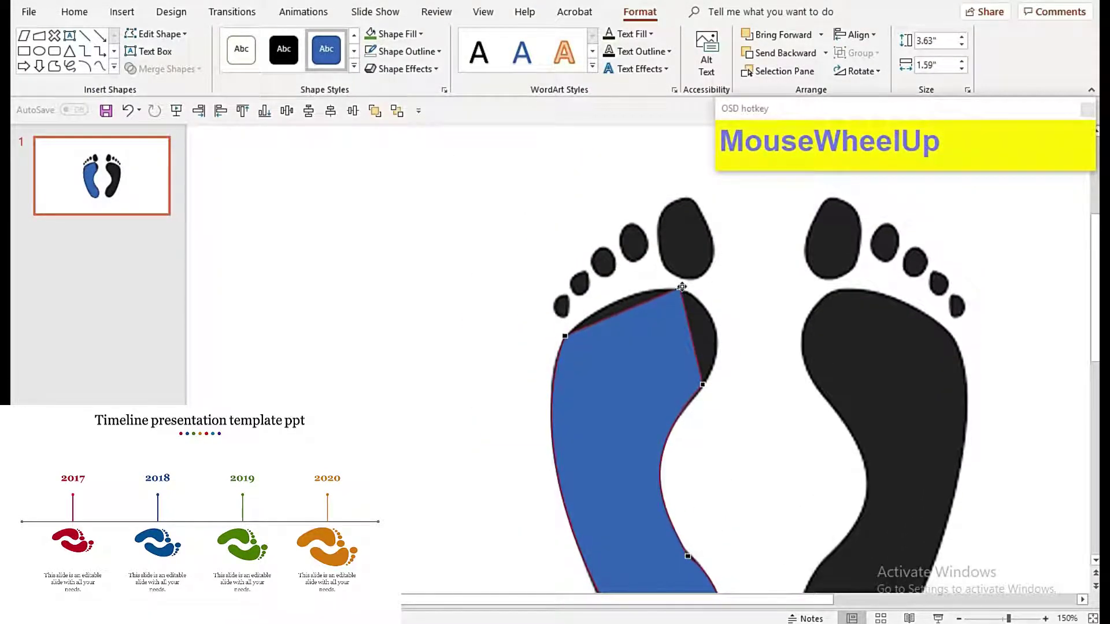
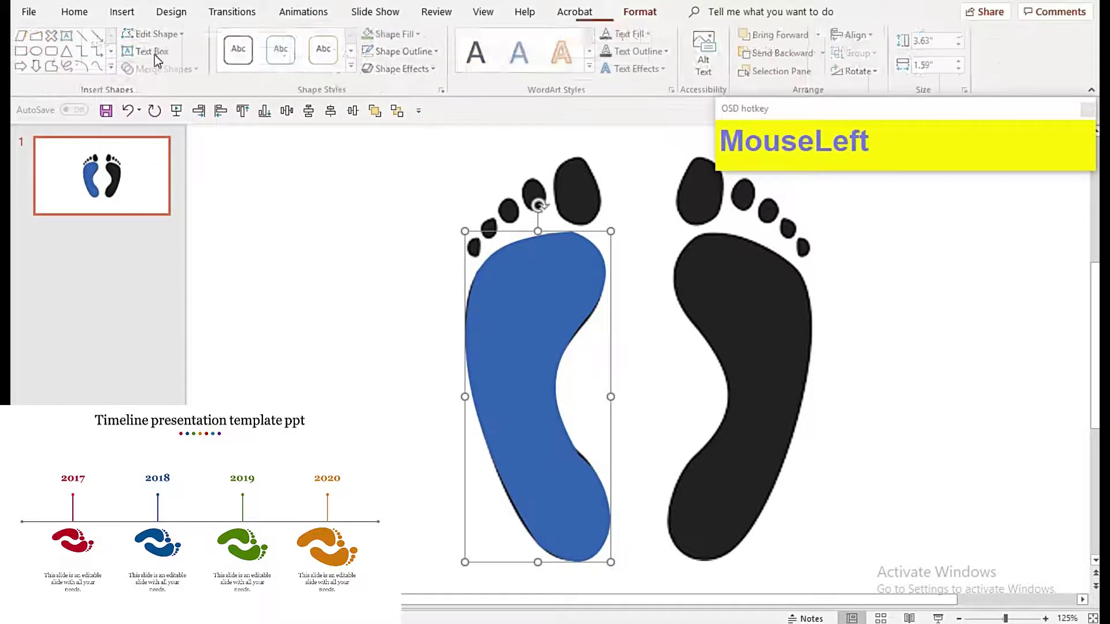
Step: Select the blue sole and adjust its points to follow the footprint's outer edge
scroll("down", 3)
scroll("up", 3)
scroll("down", 3)
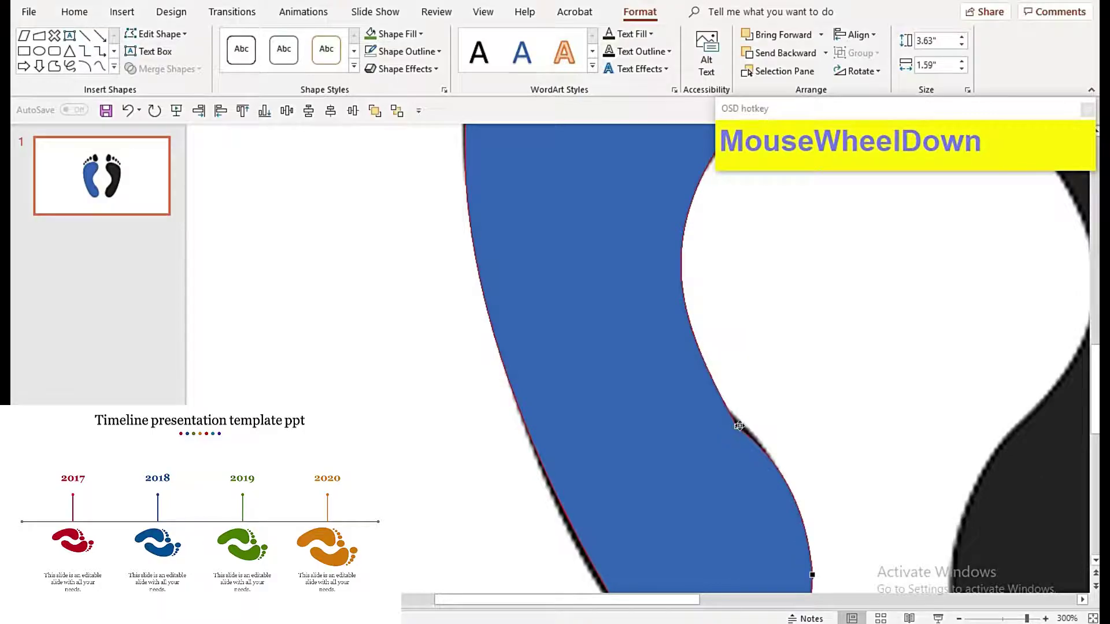
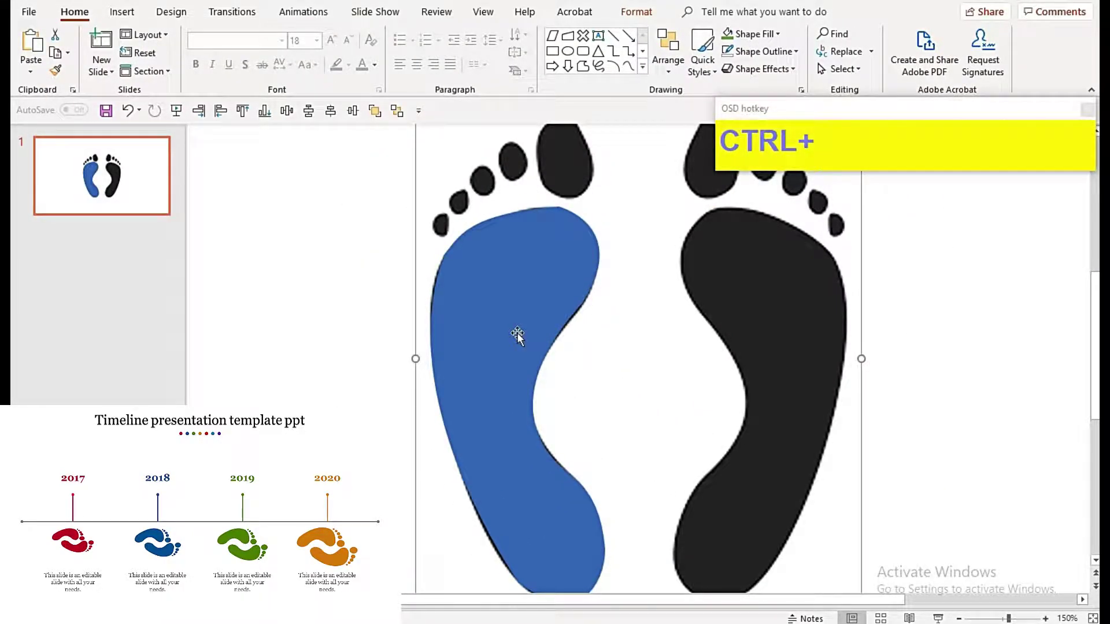
left_click(540, 453)
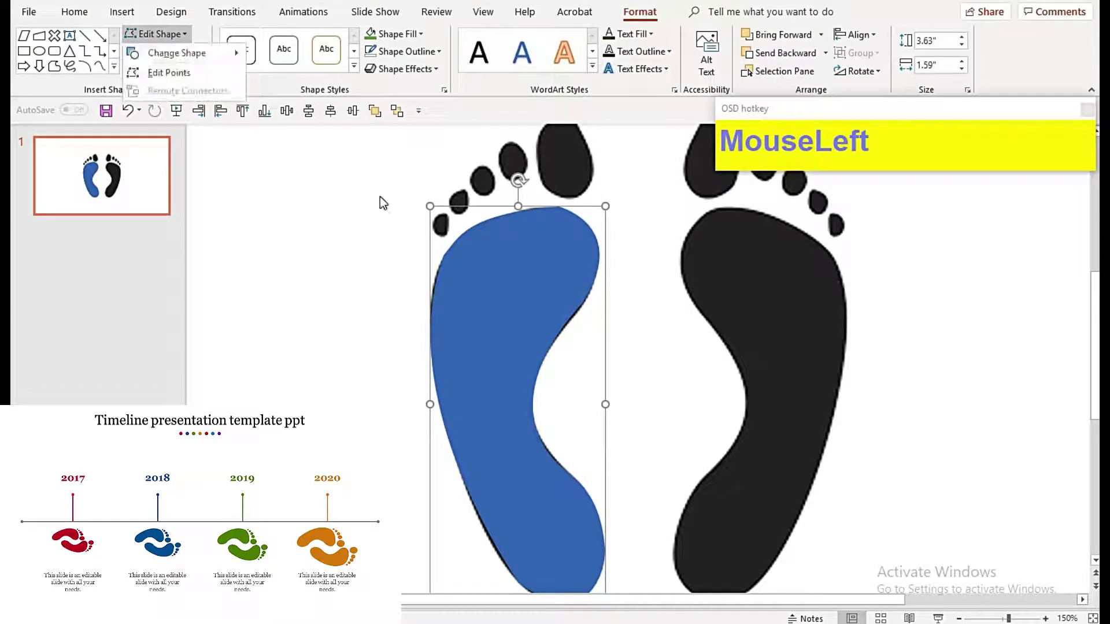
scroll("down", 3)
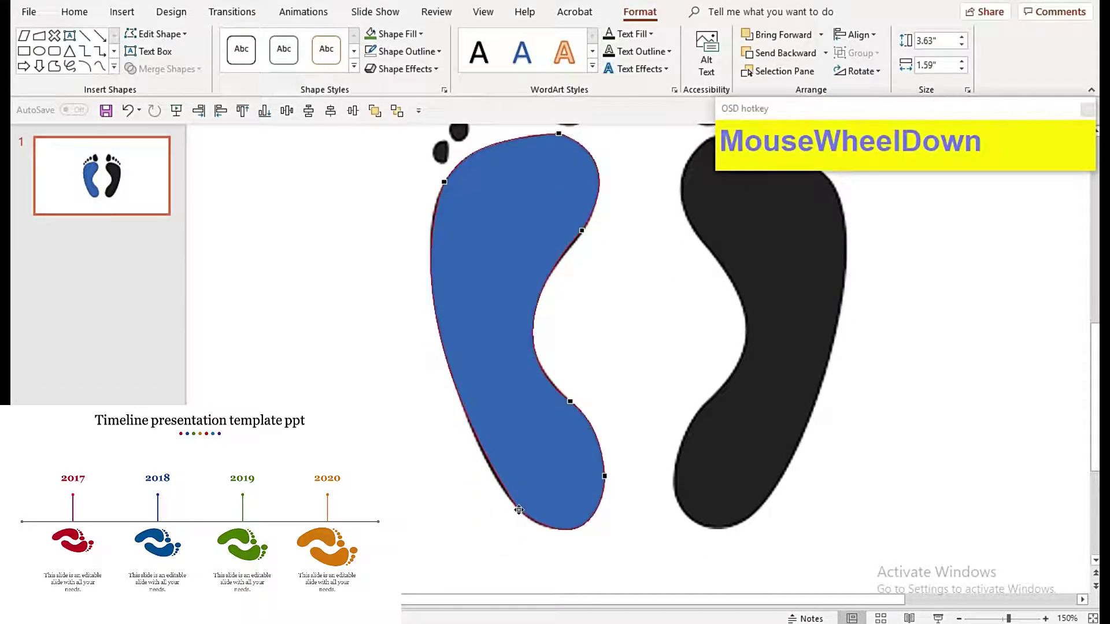
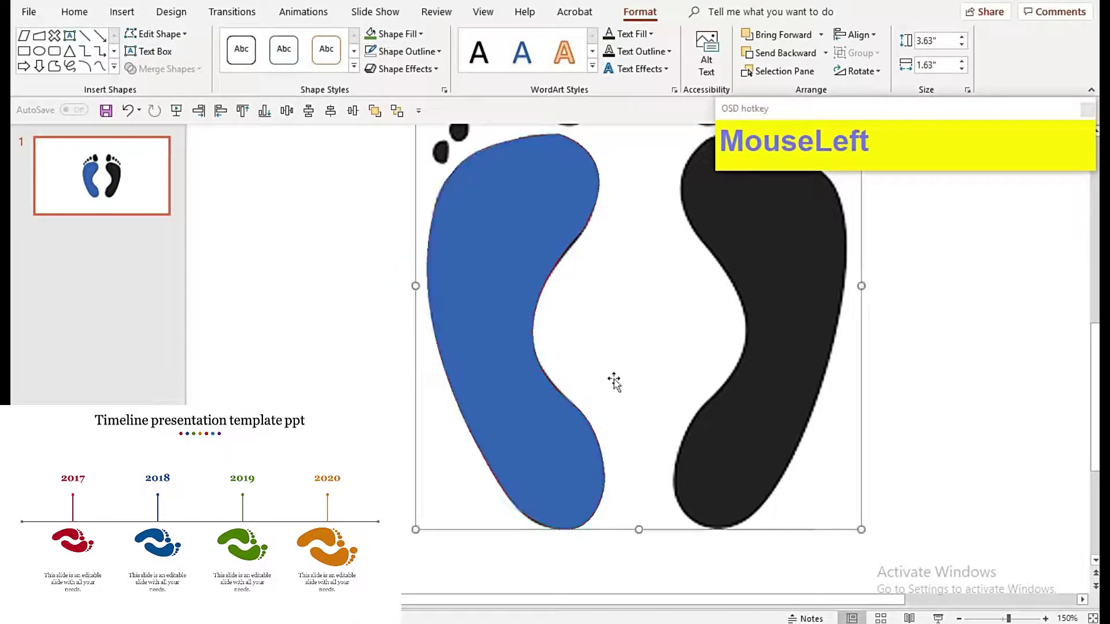
scroll("up", 3)
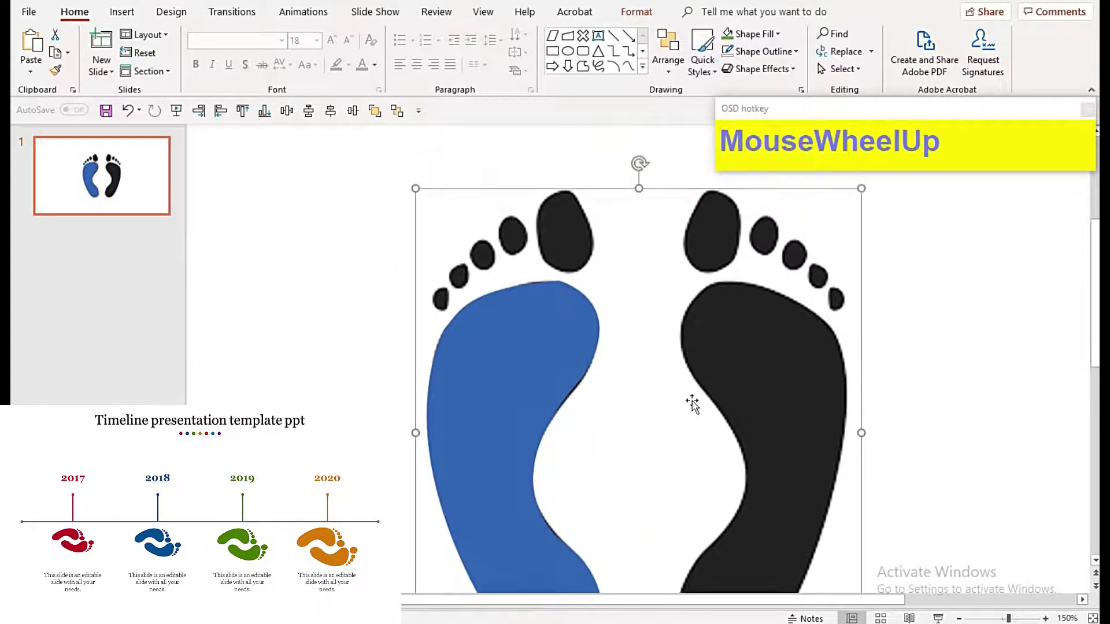
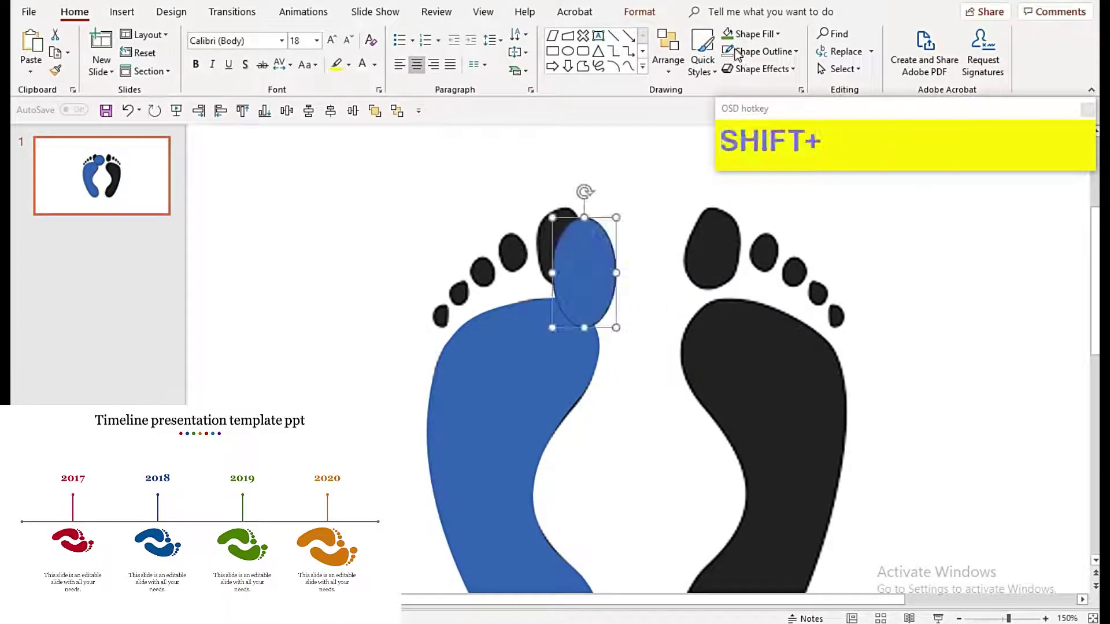
Step: Style the blue oval over the big toe to match the sole's fill
left_click(710, 123)
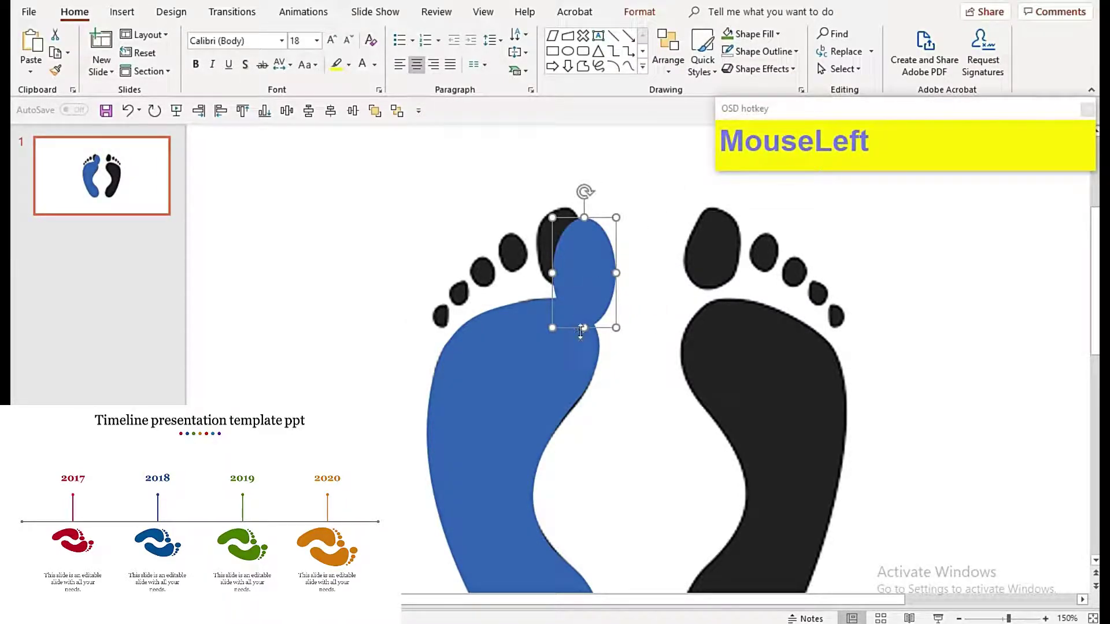
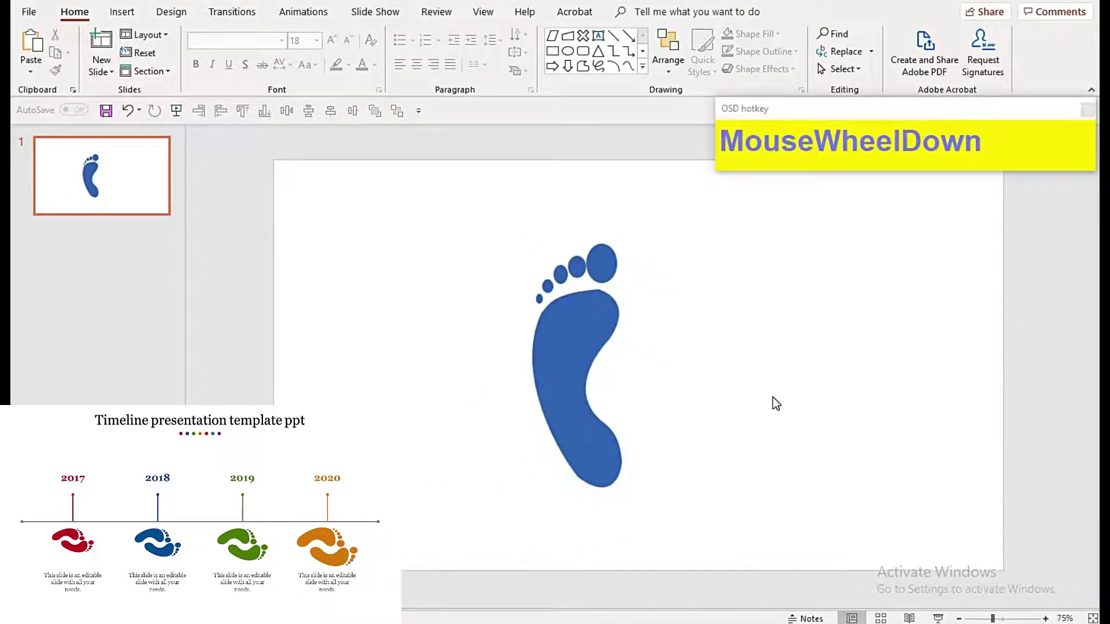
Step: Select the blue sole together with all five toe ovals for grouping
left_click(643, 327)
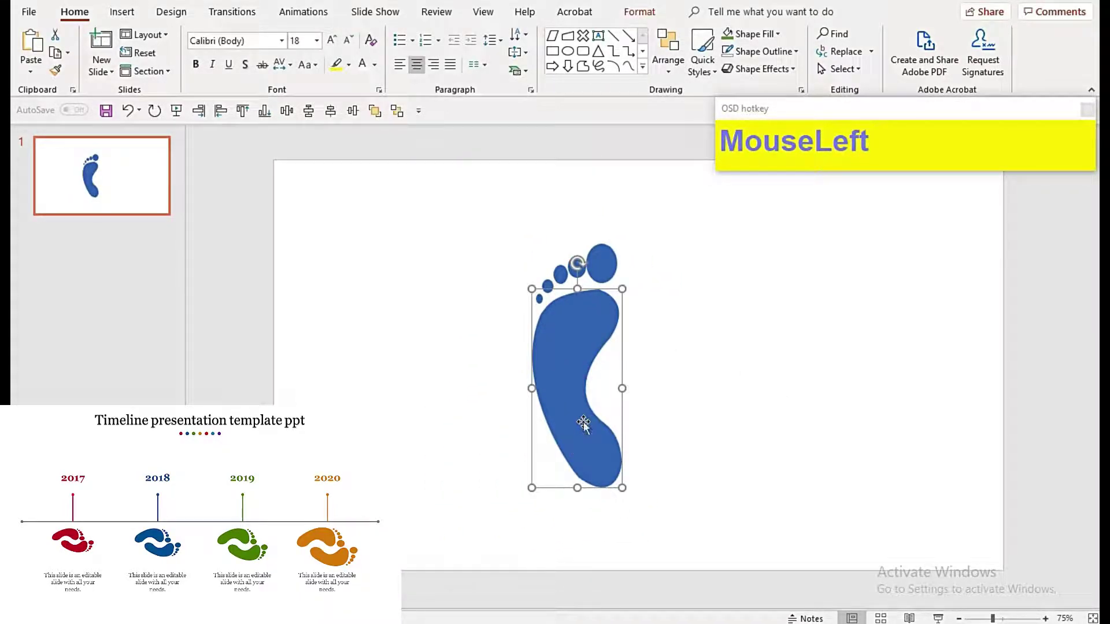
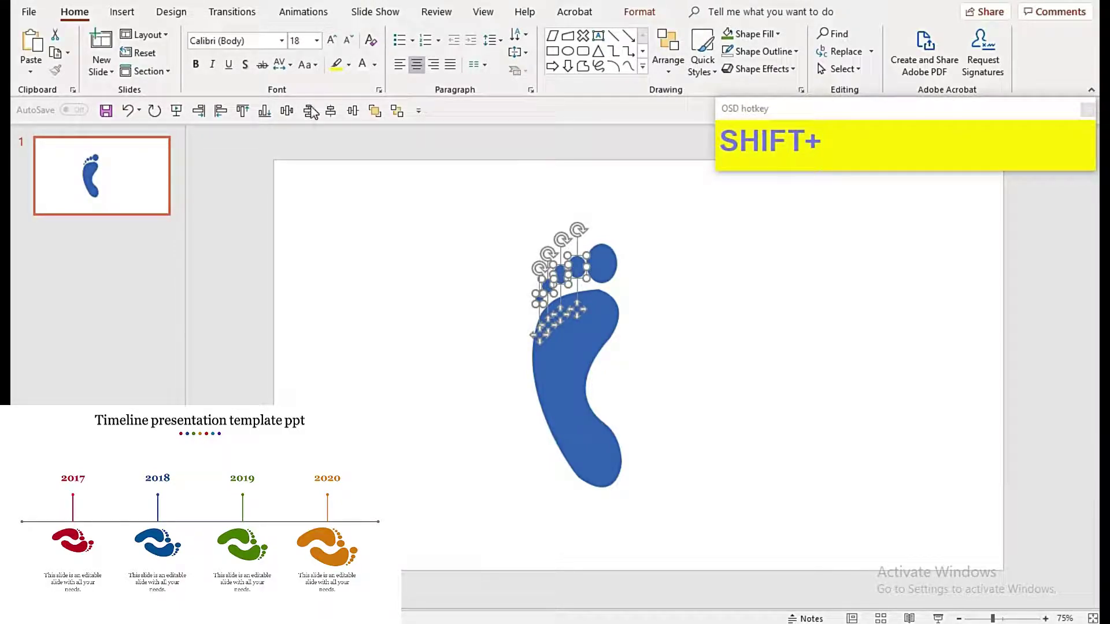
left_click_drag(293, 115, 177, 59)
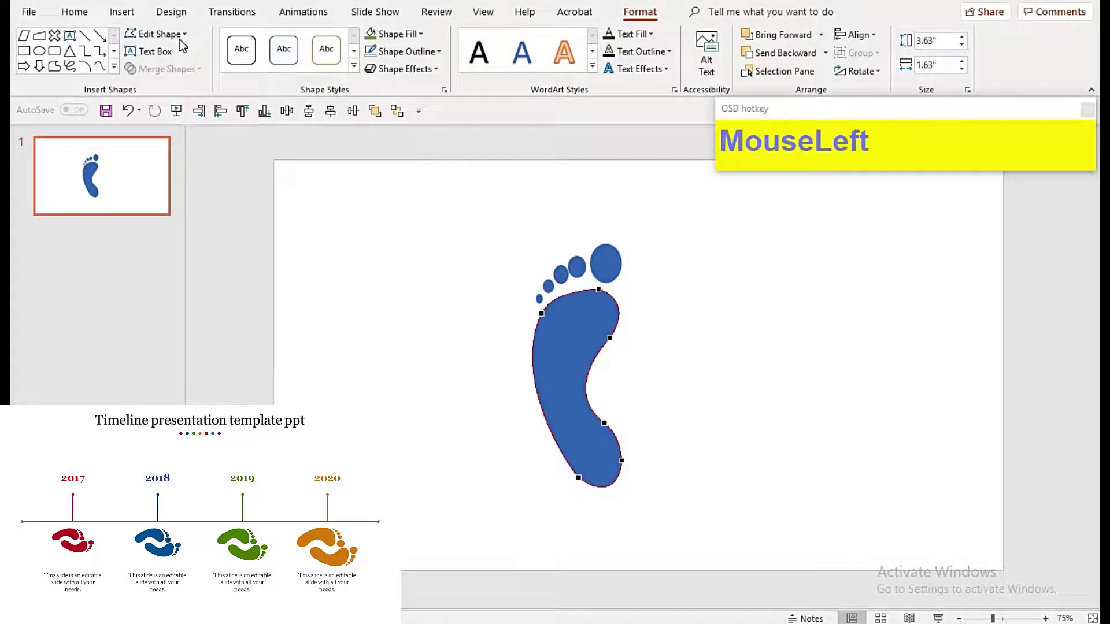
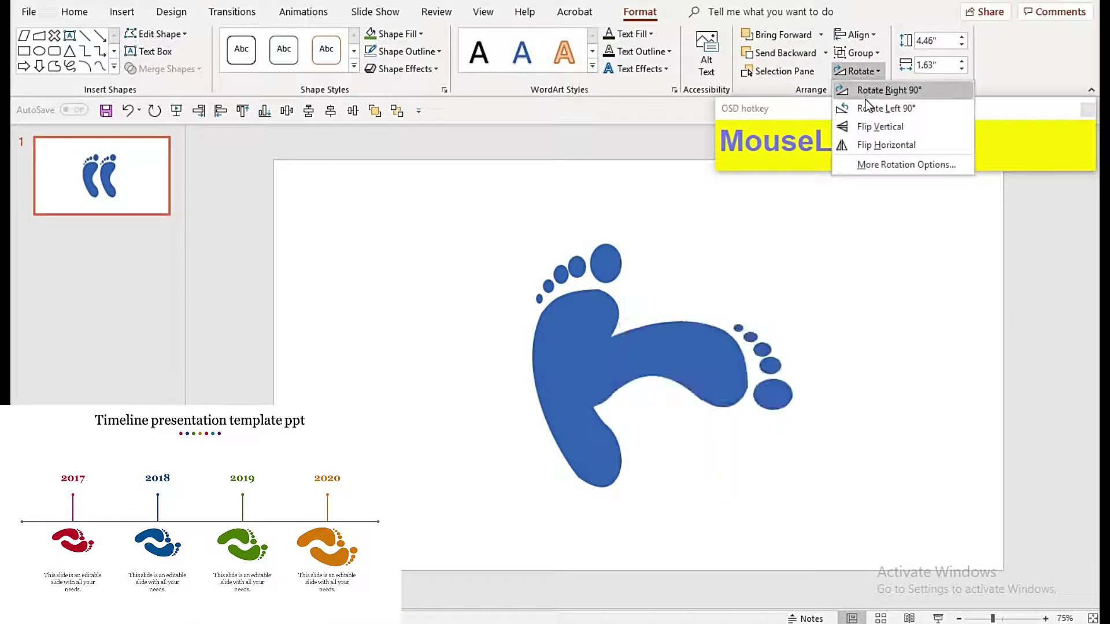
Step: Select both footprints, group them, and shrink the pair to a smaller size
left_click(688, 390)
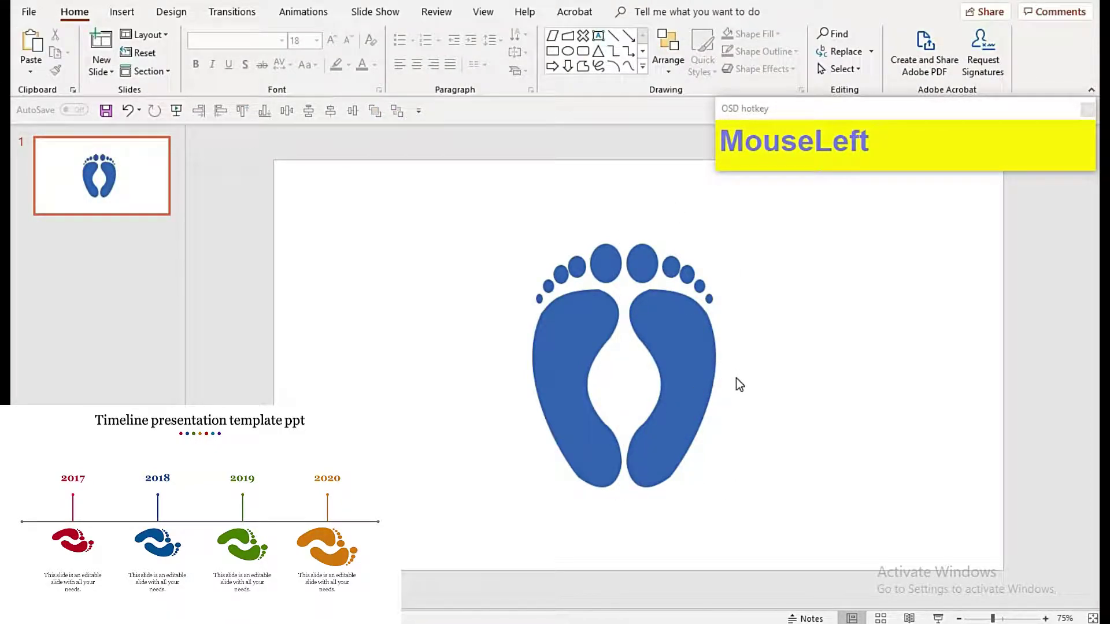
left_click_drag(718, 296, 734, 415)
left_click(628, 436)
left_click(692, 403)
key("F9")
left_click_drag(609, 122, 620, 42)
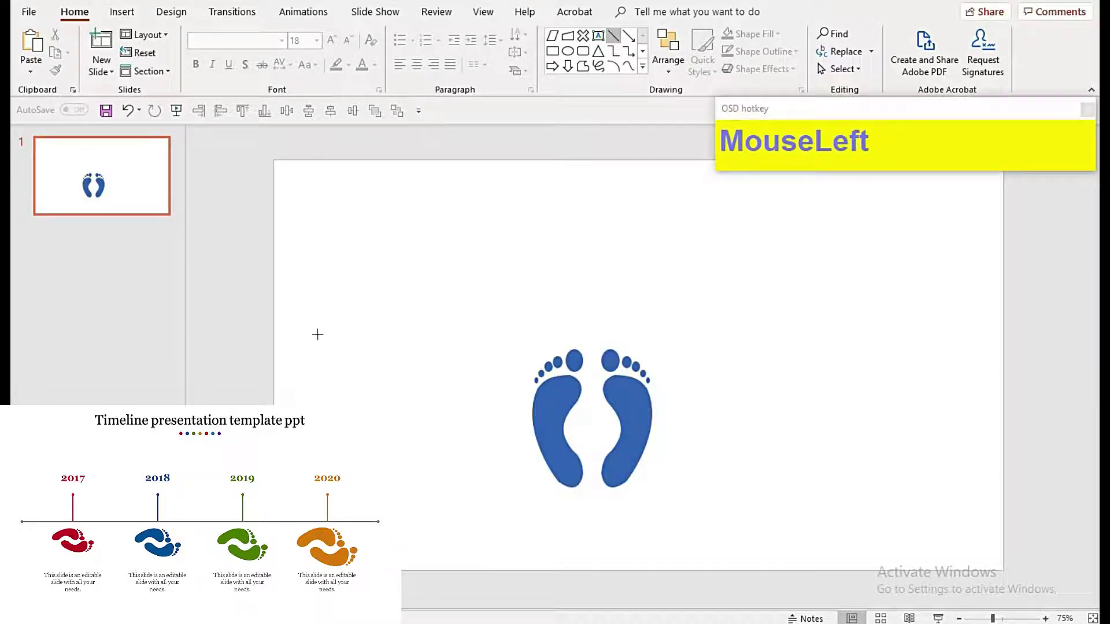
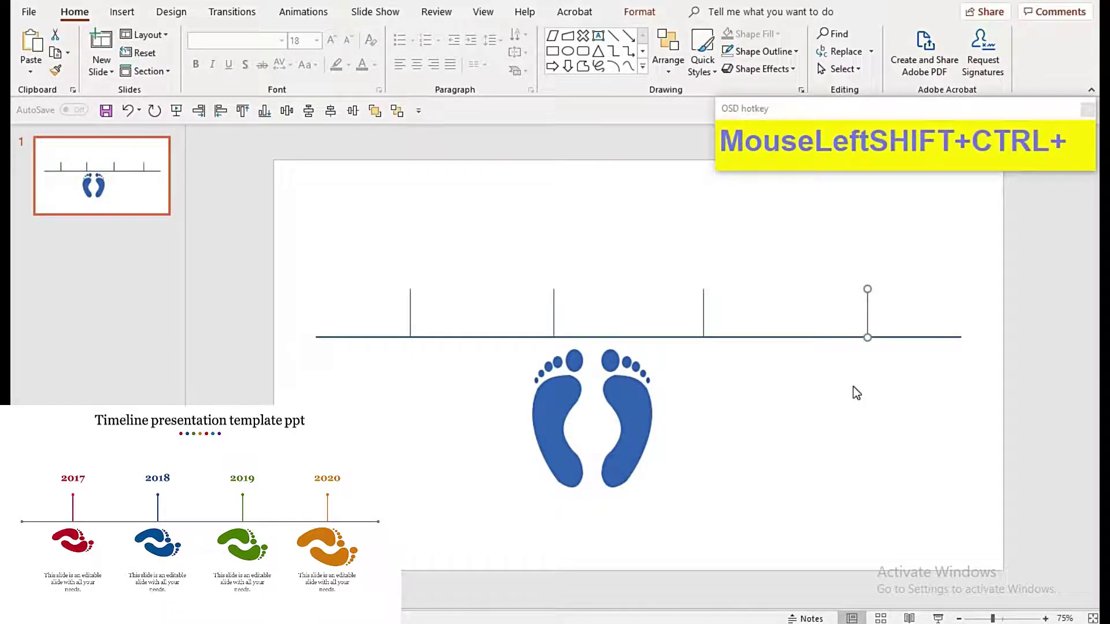
Step: Select the timeline tick marks together and save the presentation with Ctrl+S
key("F9")
left_click_drag(364, 253, 864, 435)
left_click(864, 435)
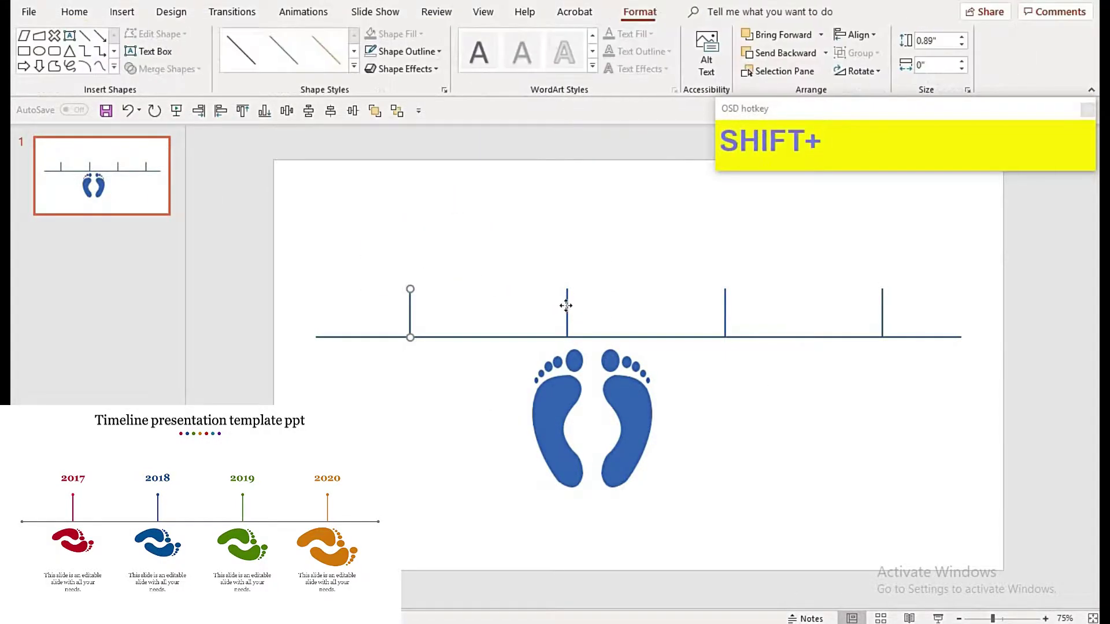
left_click(681, 313)
left_click(821, 306)
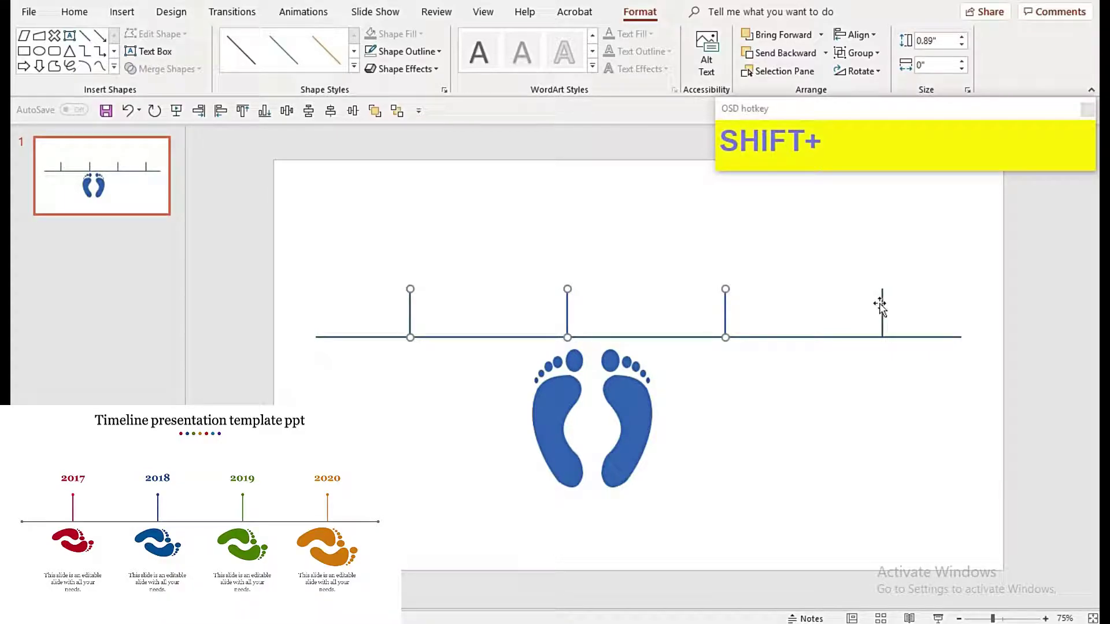
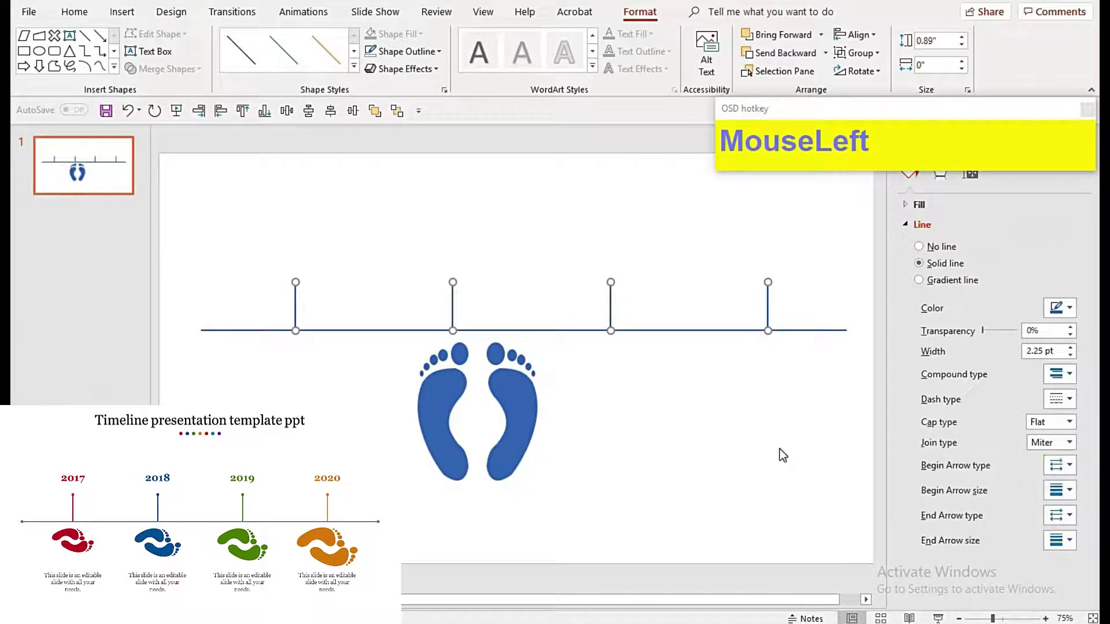
key("ctrl+s")
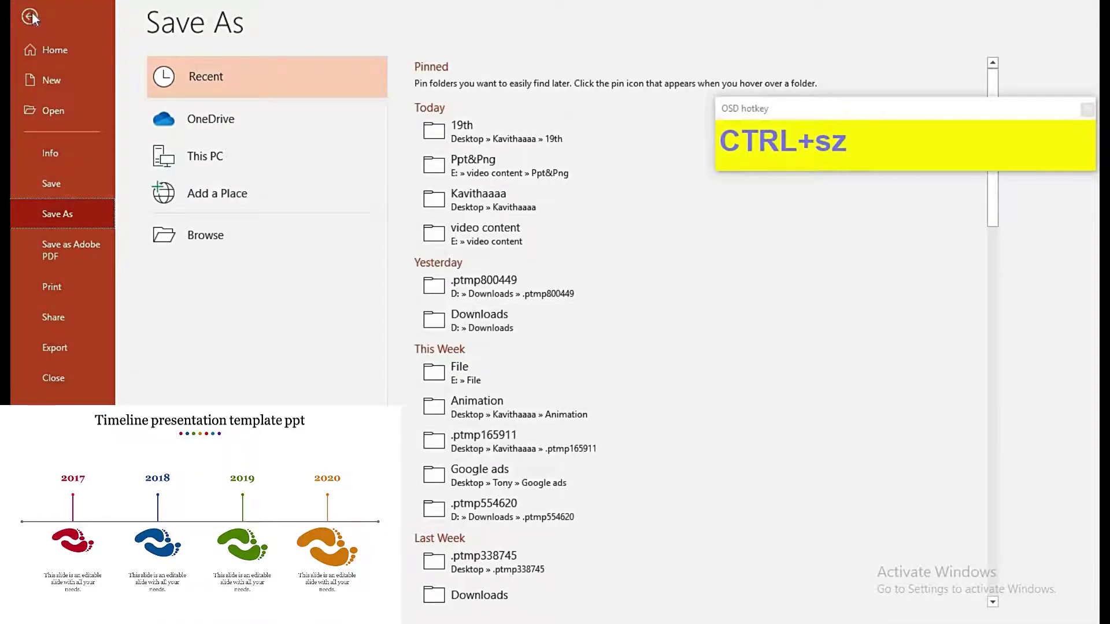
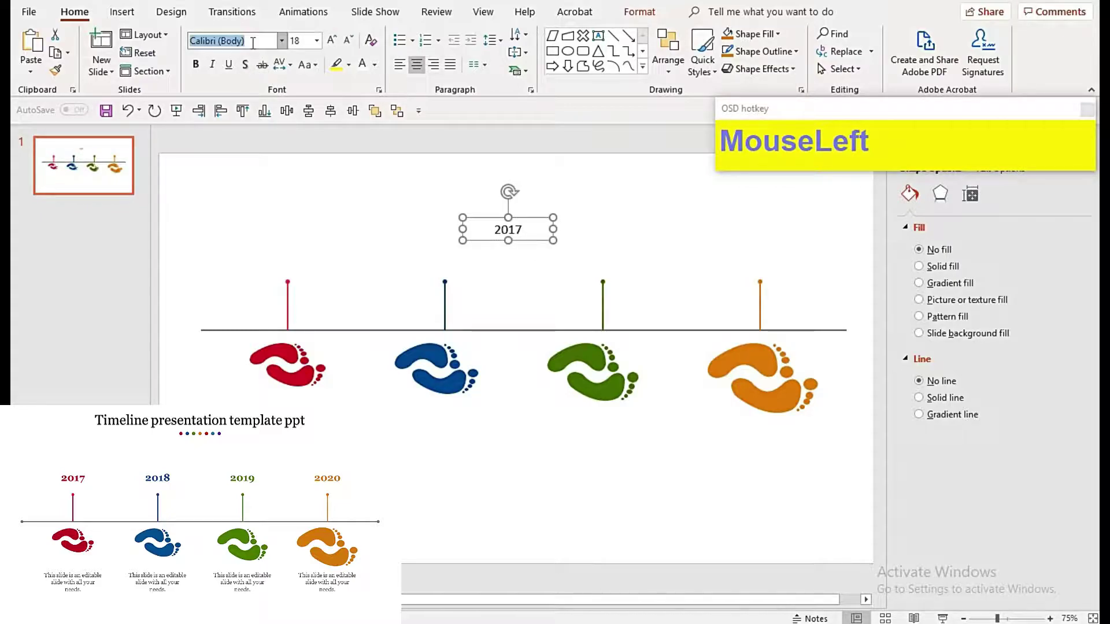
Step: Set the 2017 year label's font to Georgia
type("geo")
key("Return")
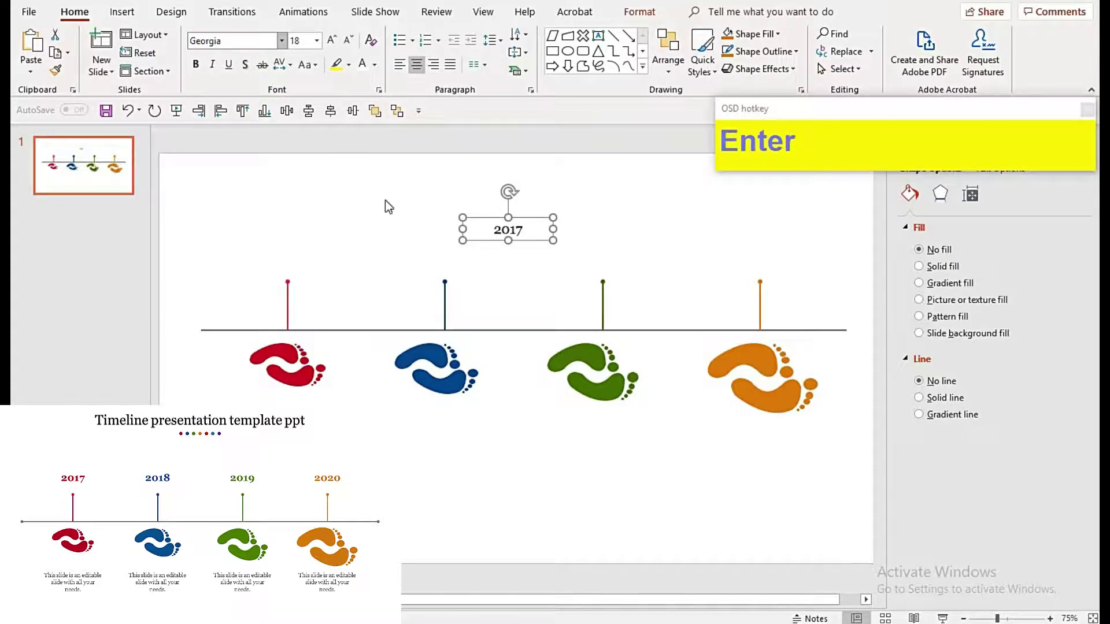
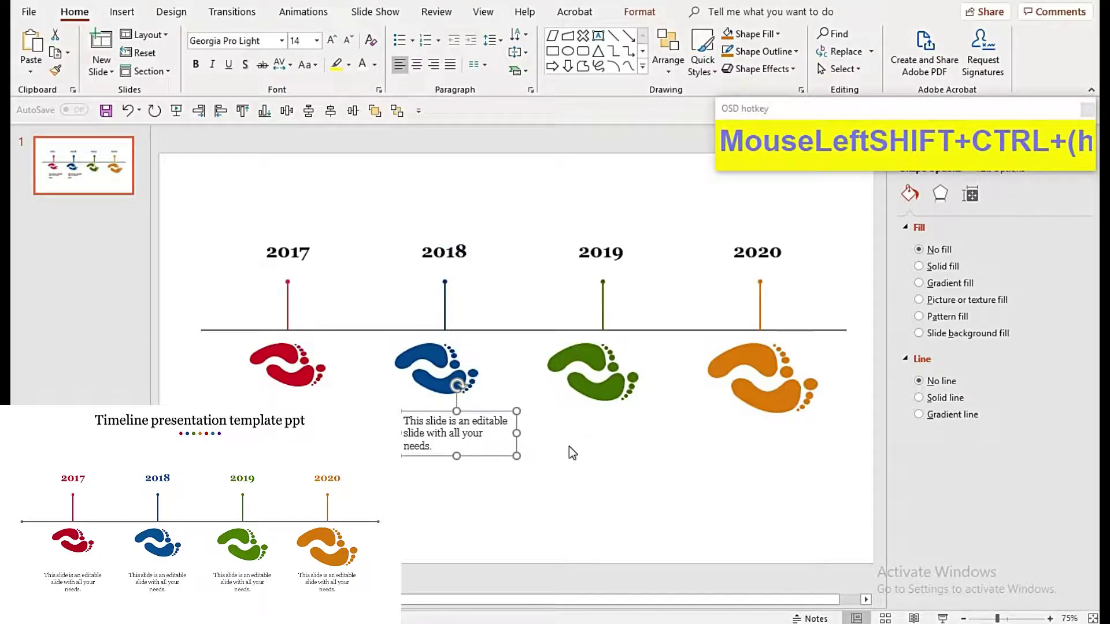
Step: Copy the 2018 description under the 2019 and 2020 footprints and select the descriptions
type("(h")
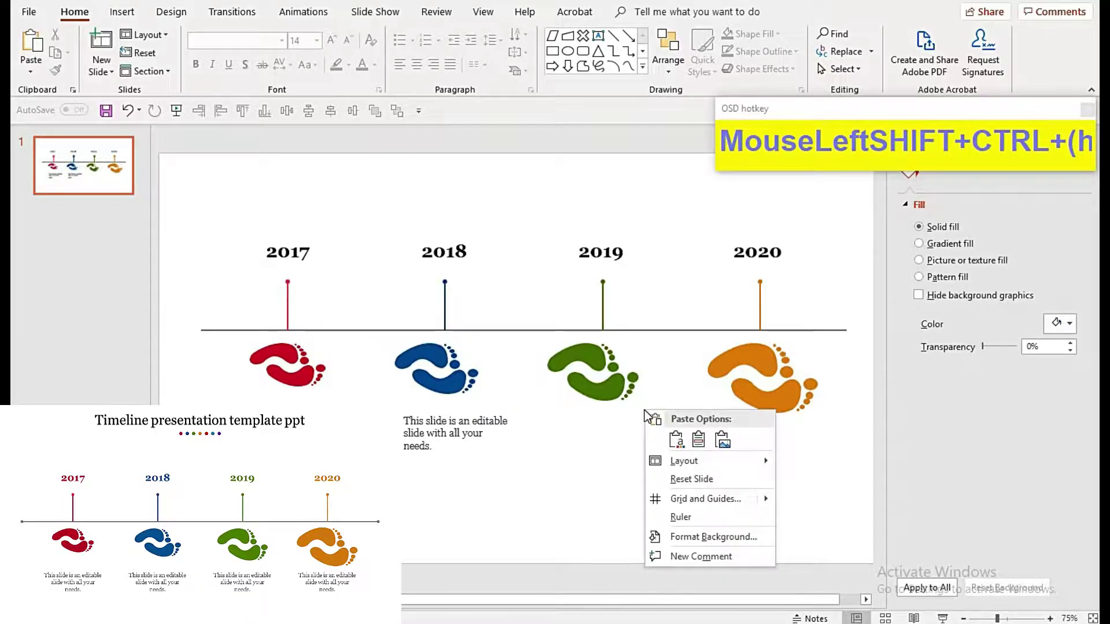
key("F9")
left_click(523, 471)
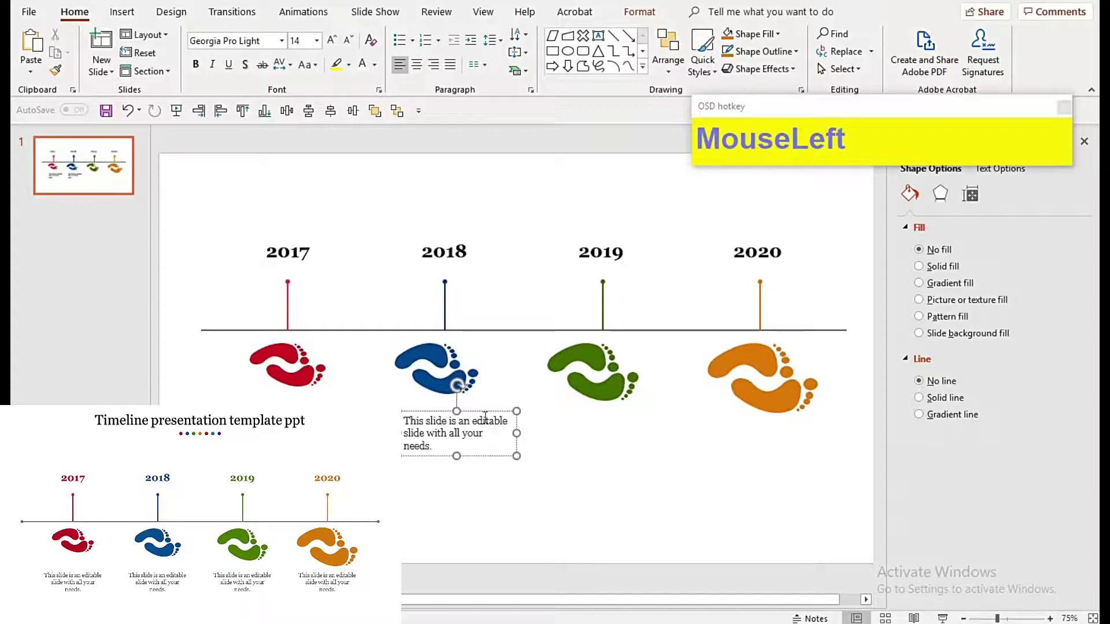
type("MouseLeftSHIFT+(hold)")
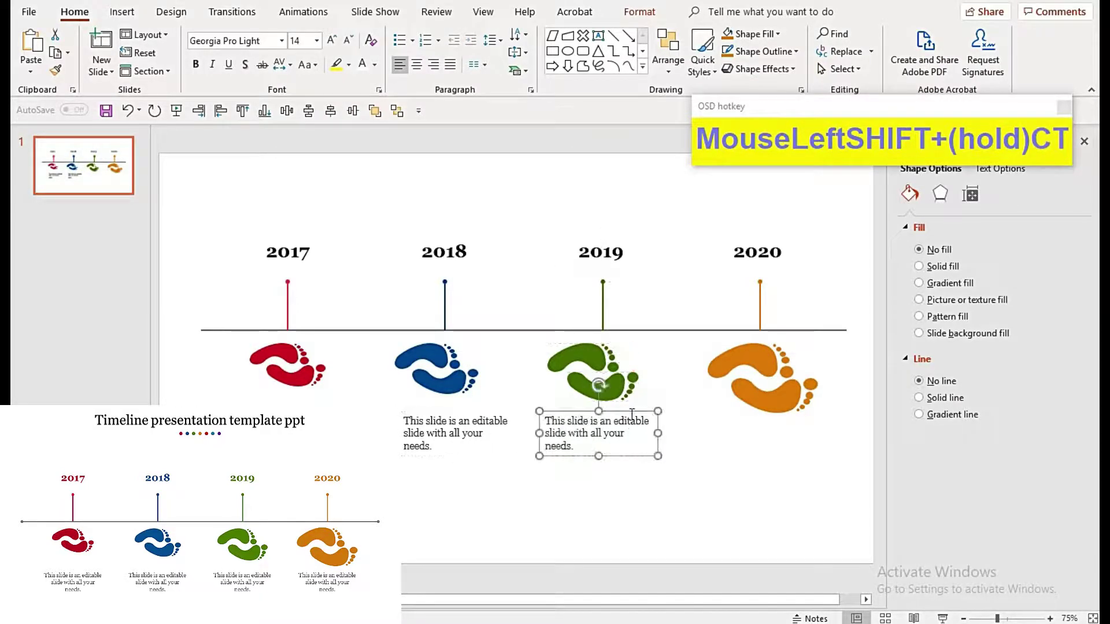
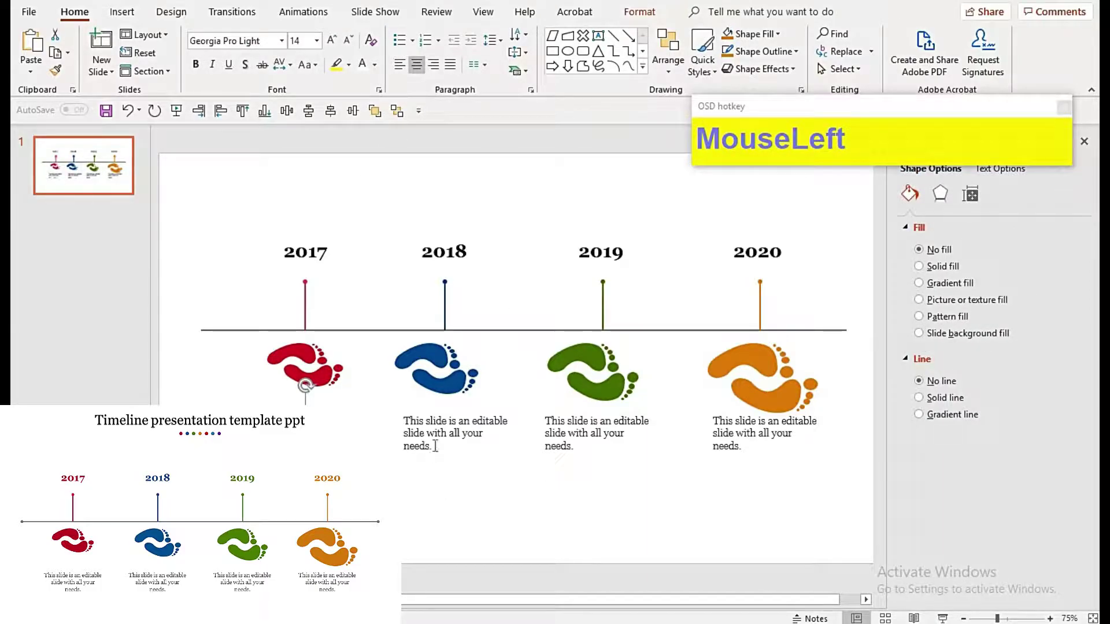
left_click(707, 434)
Step: Center the descriptions, then align and group the 2018 and 2019 columns' label, tick, footprint and text
left_click(582, 126)
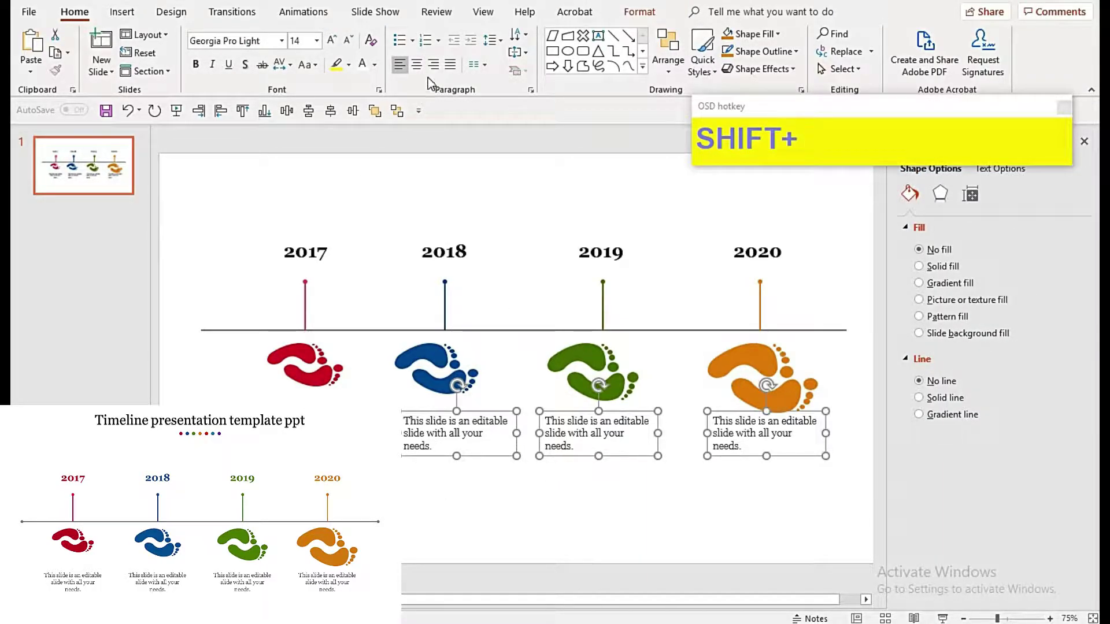
left_click(503, 162)
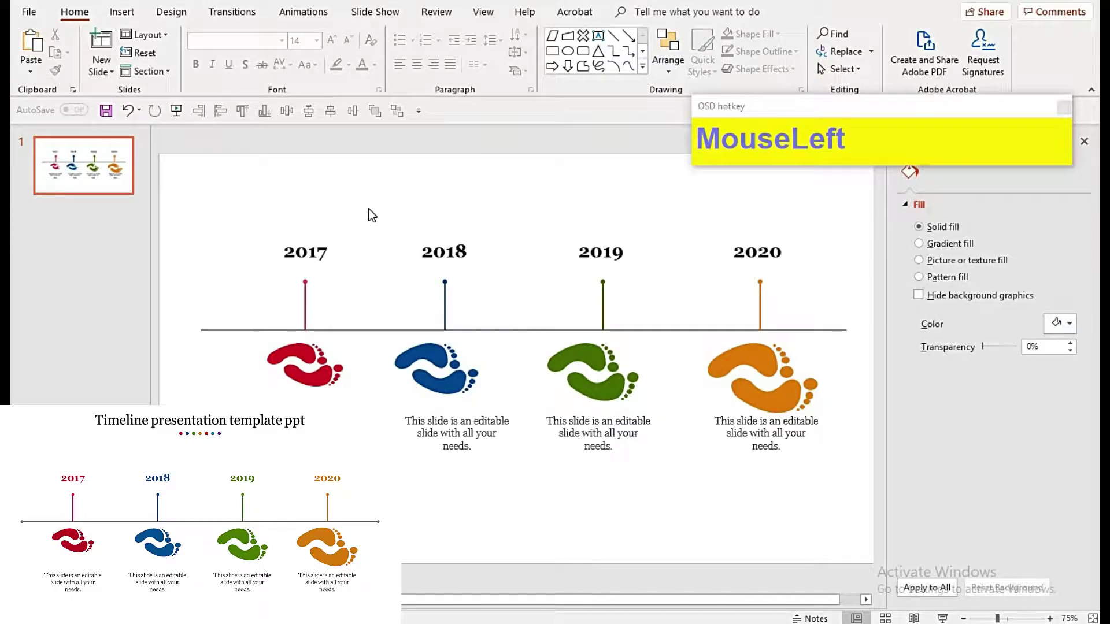
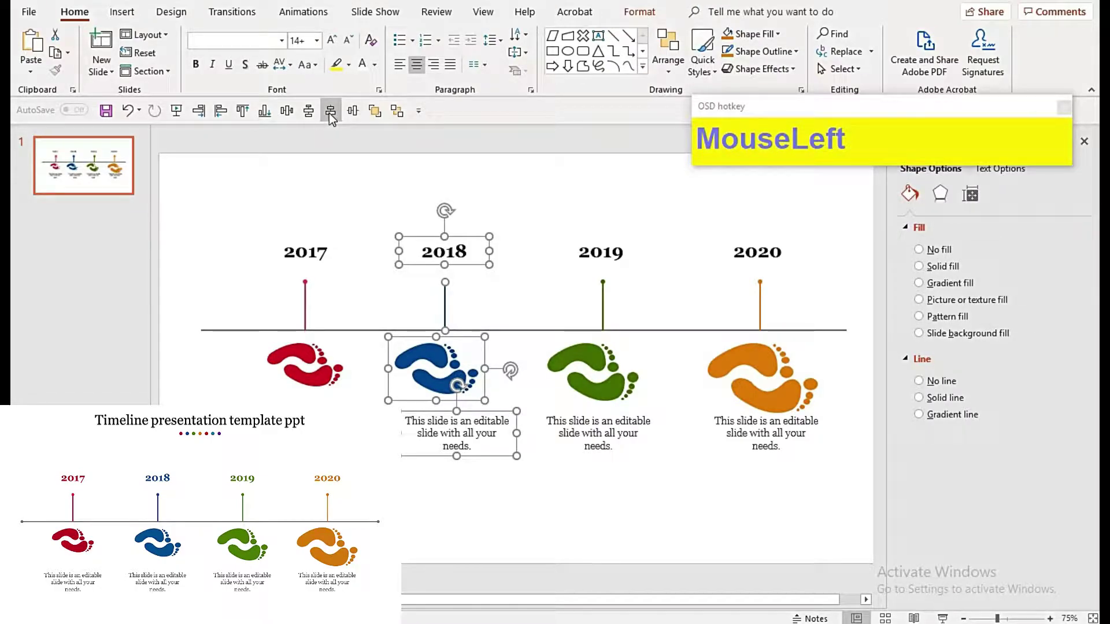
key("ctrl+g")
left_click(498, 204)
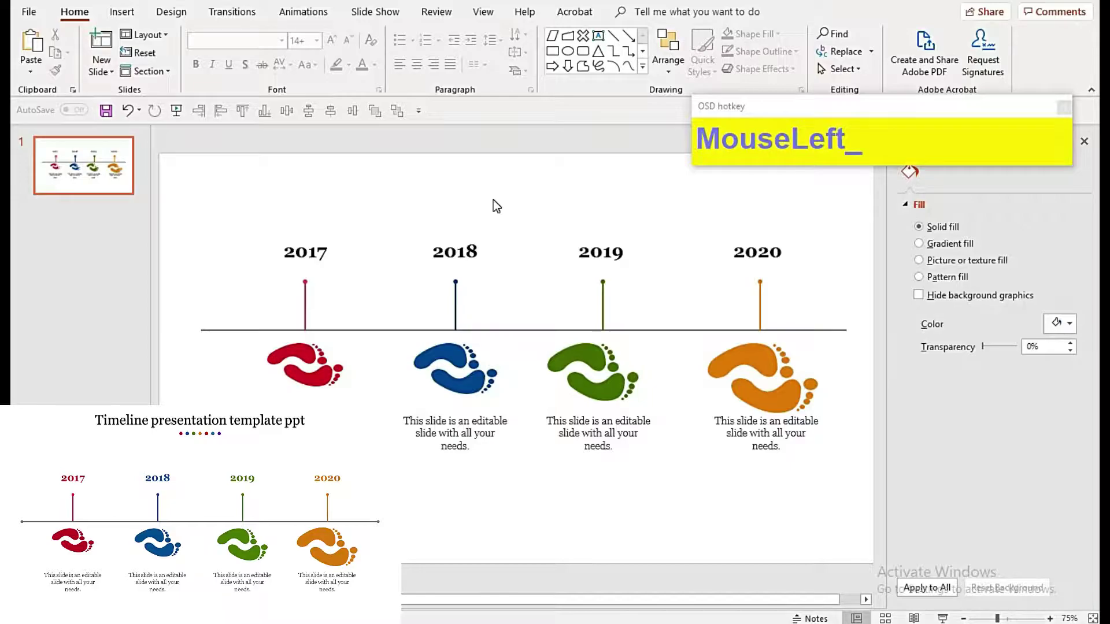
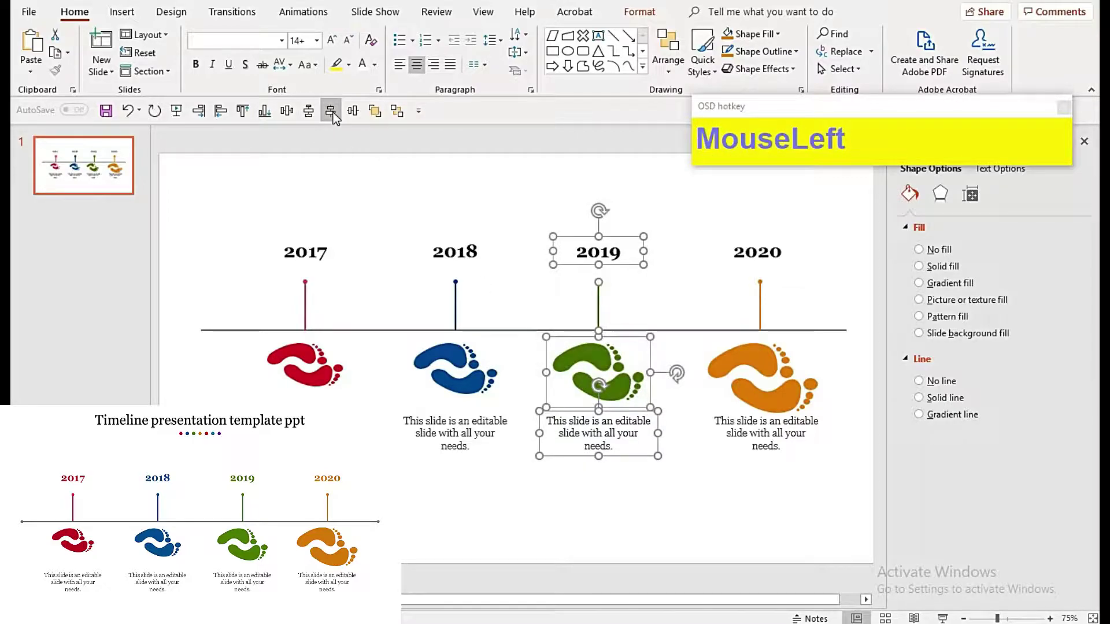
key("ctrl+g")
left_click(705, 218)
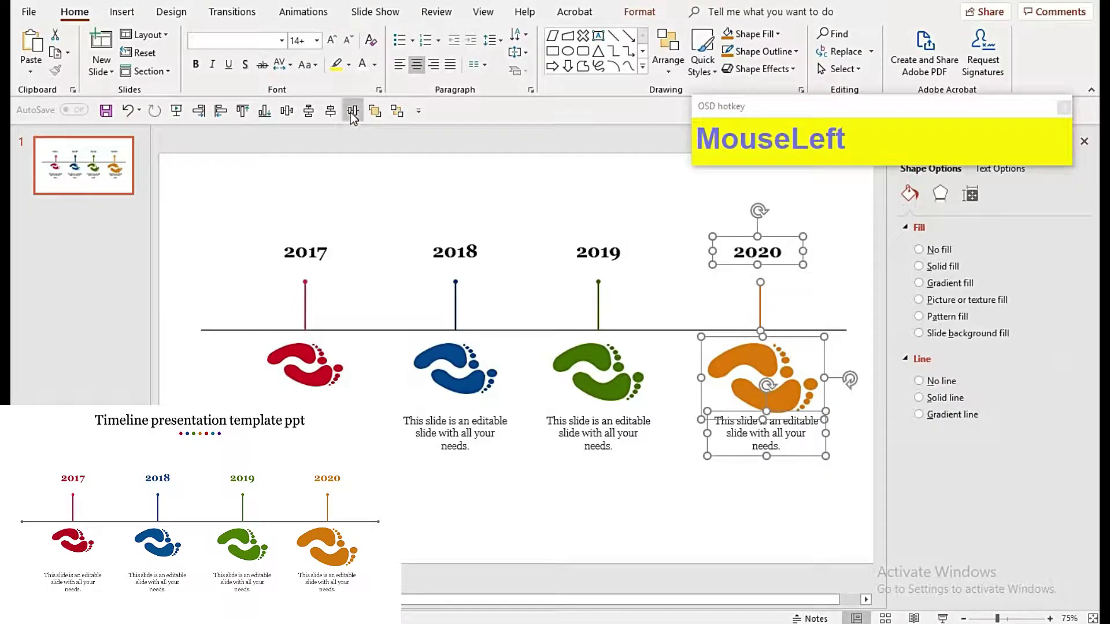
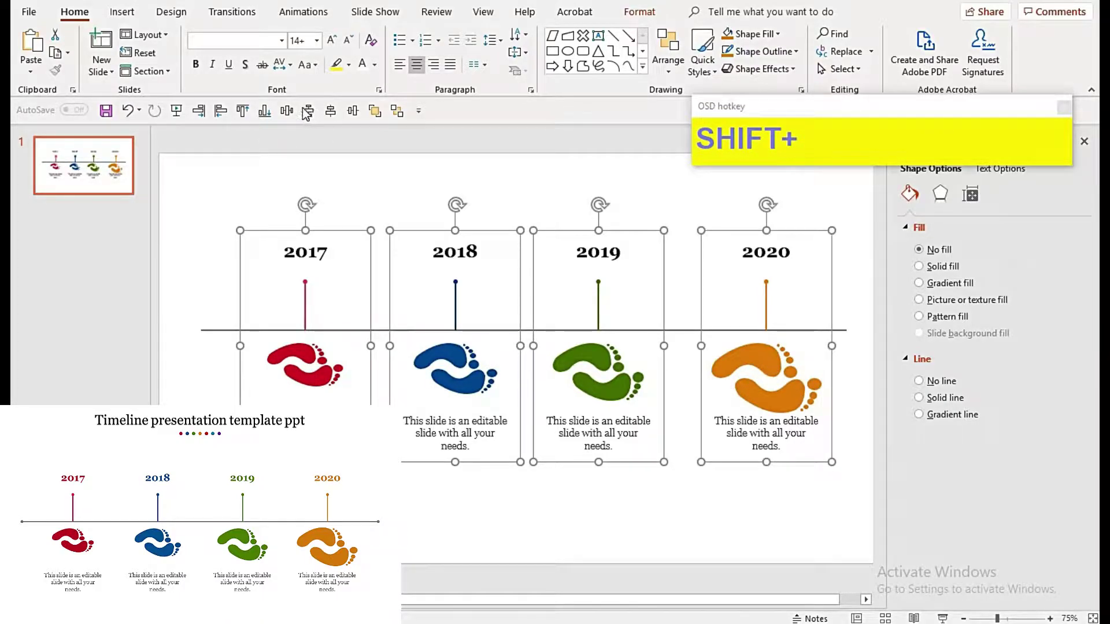
Step: Spread the four year columns evenly along the timeline line
left_click_drag(295, 115, 850, 534)
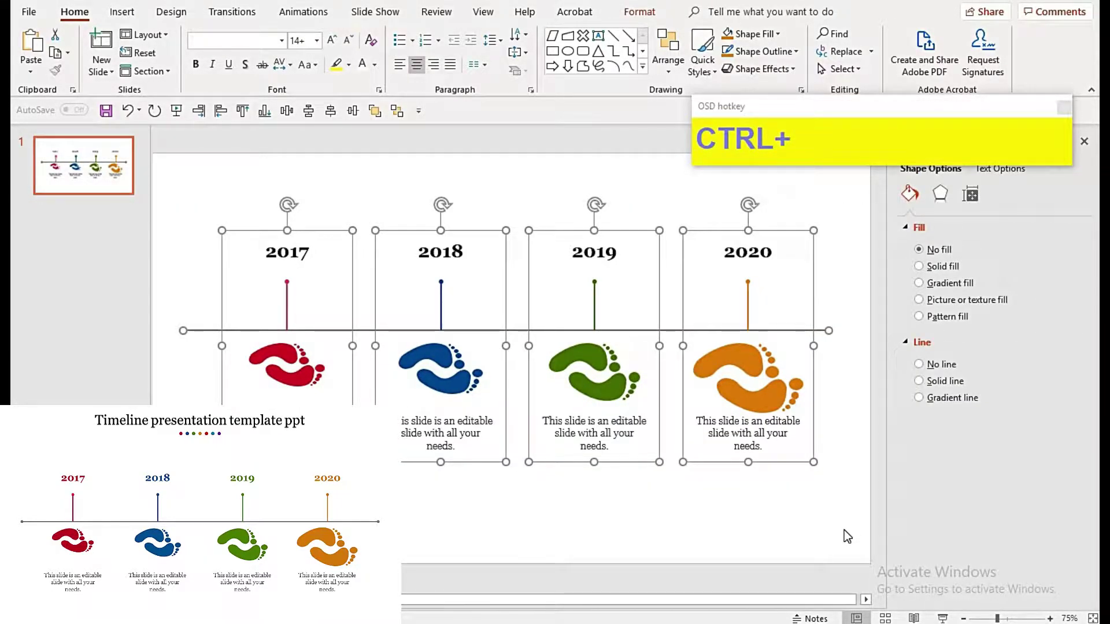
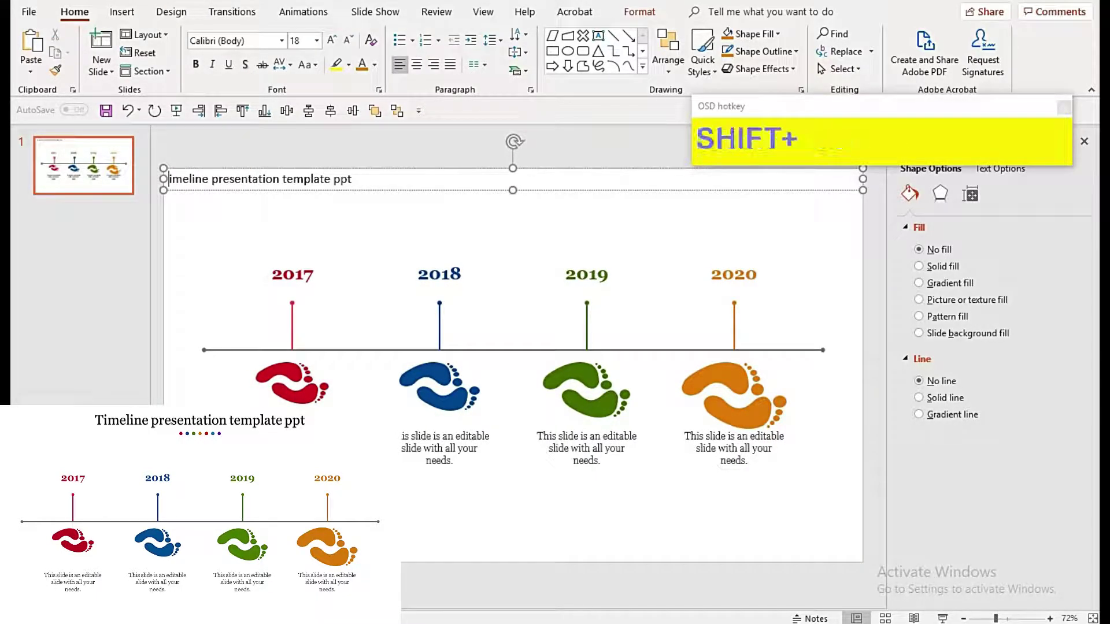
Step: Enlarge the title 'Timeline presentation template ppt' to font size 32
key("shift+t")
left_click(409, 113)
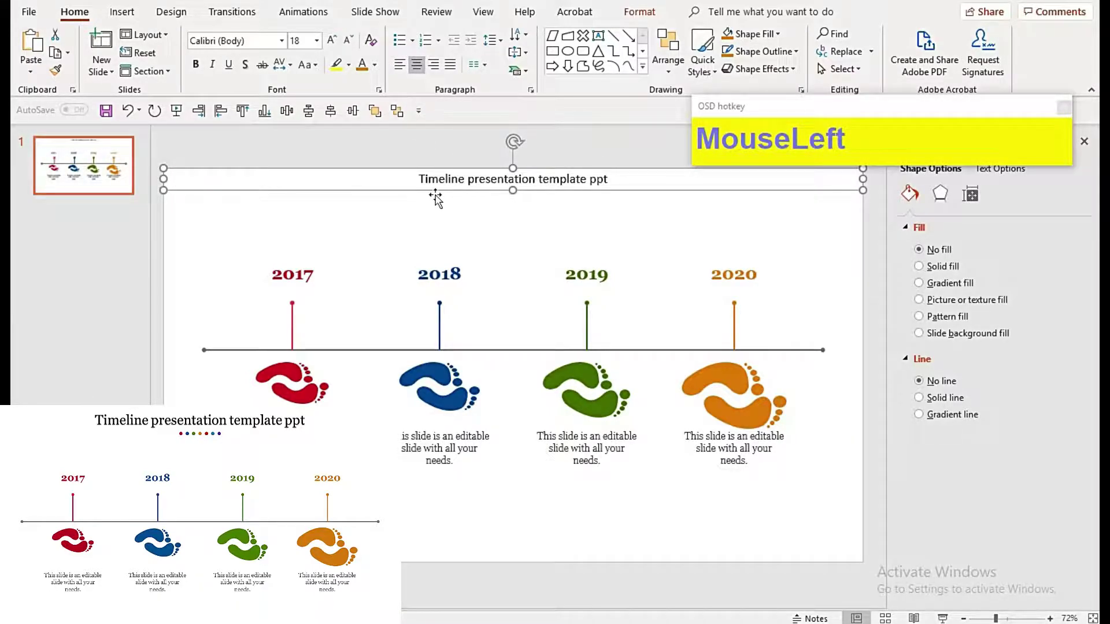
type("MouseLeftgeo")
key("Return")
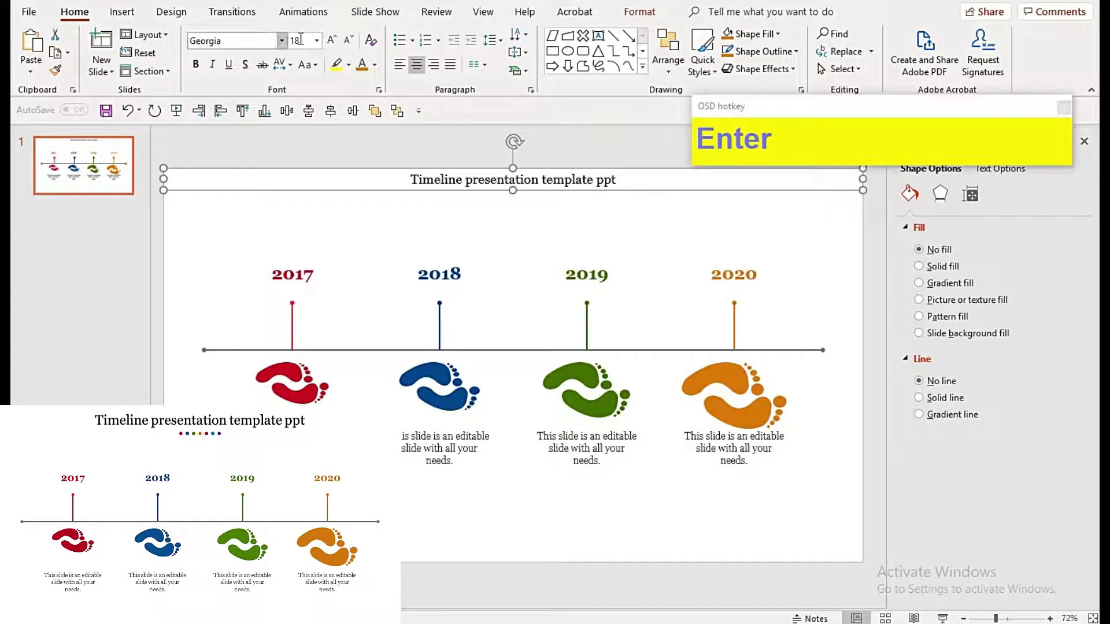
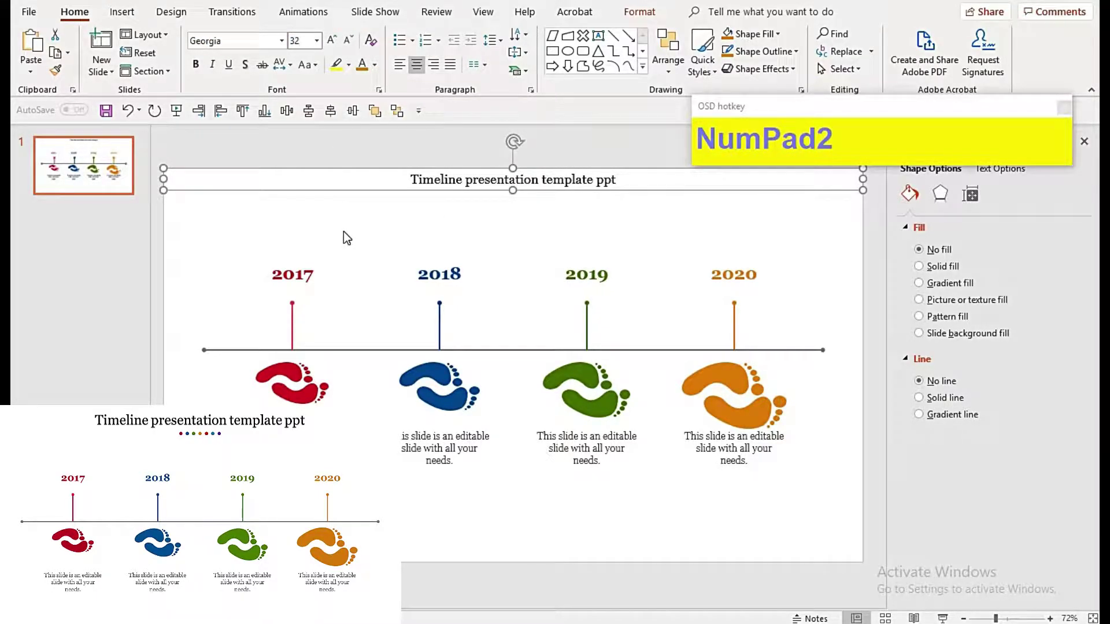
left_click(349, 236)
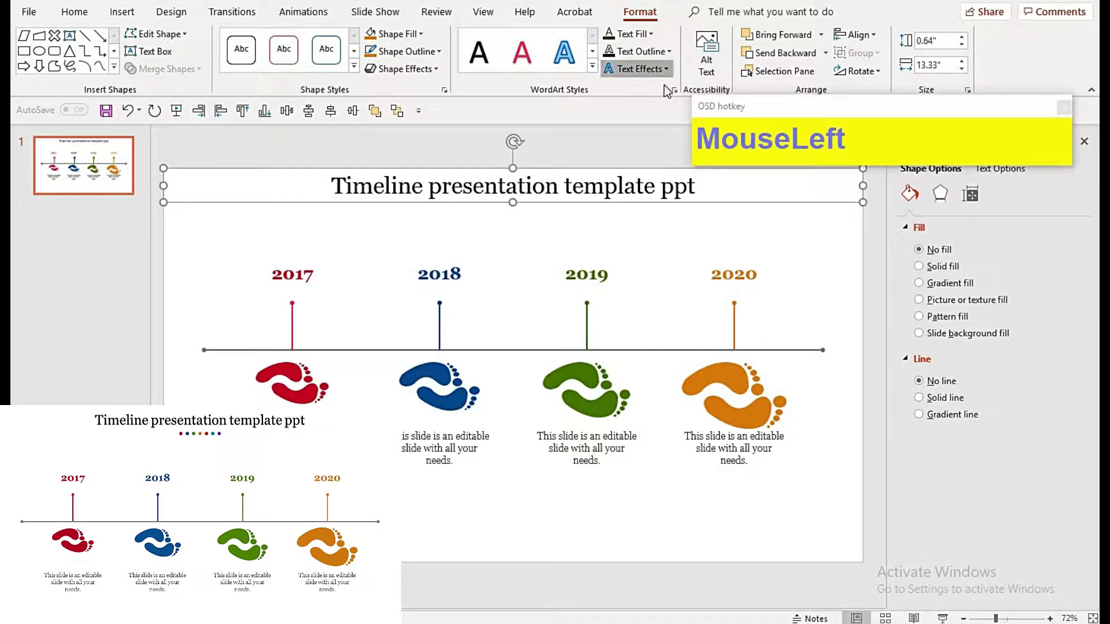
Step: Drag the title box to the slide's horizontal centre using the centre guide
left_click(792, 191)
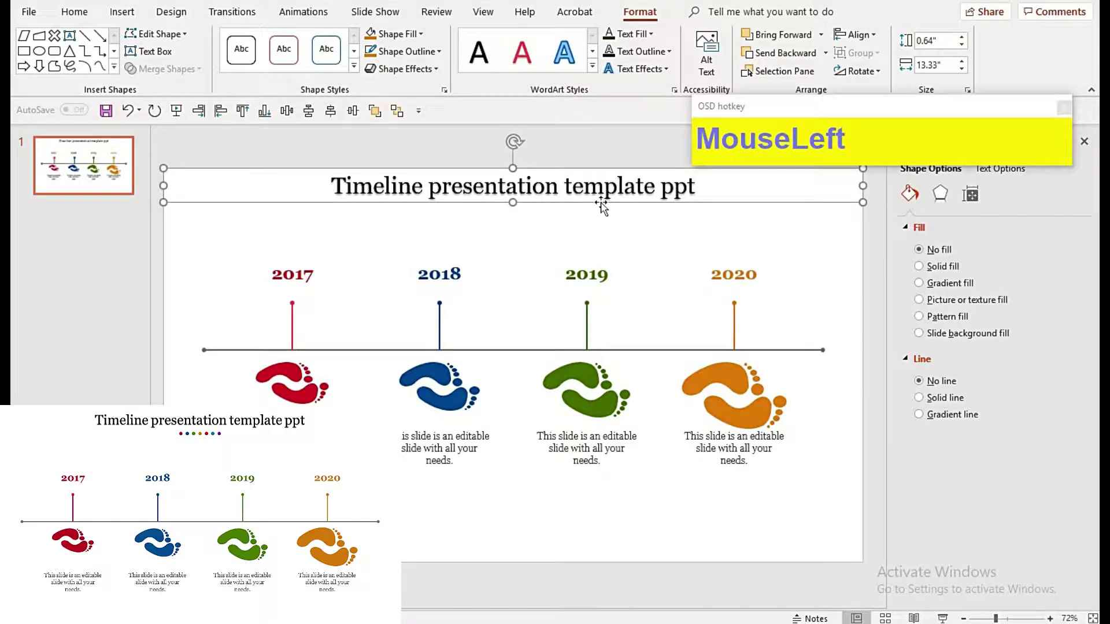
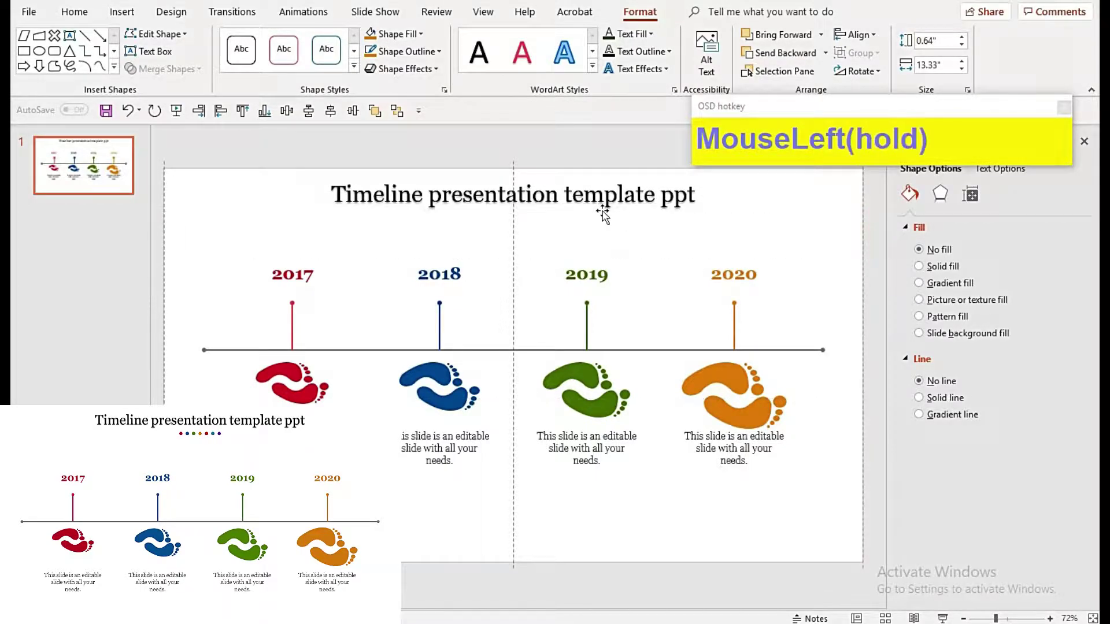
left_click_drag(608, 266, 636, 257)
left_click(635, 255)
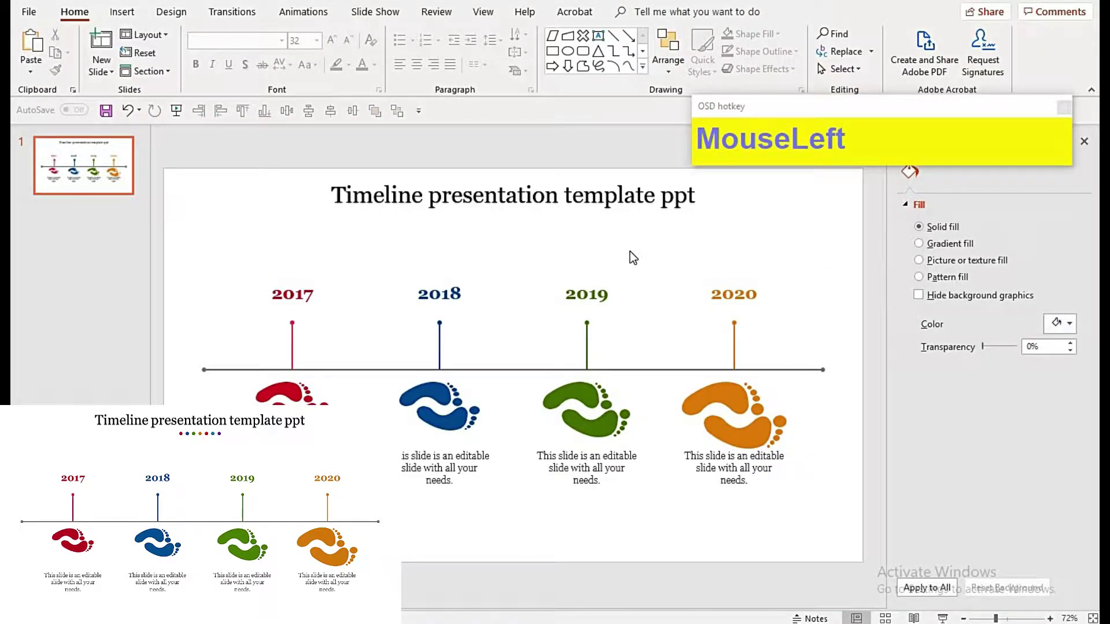
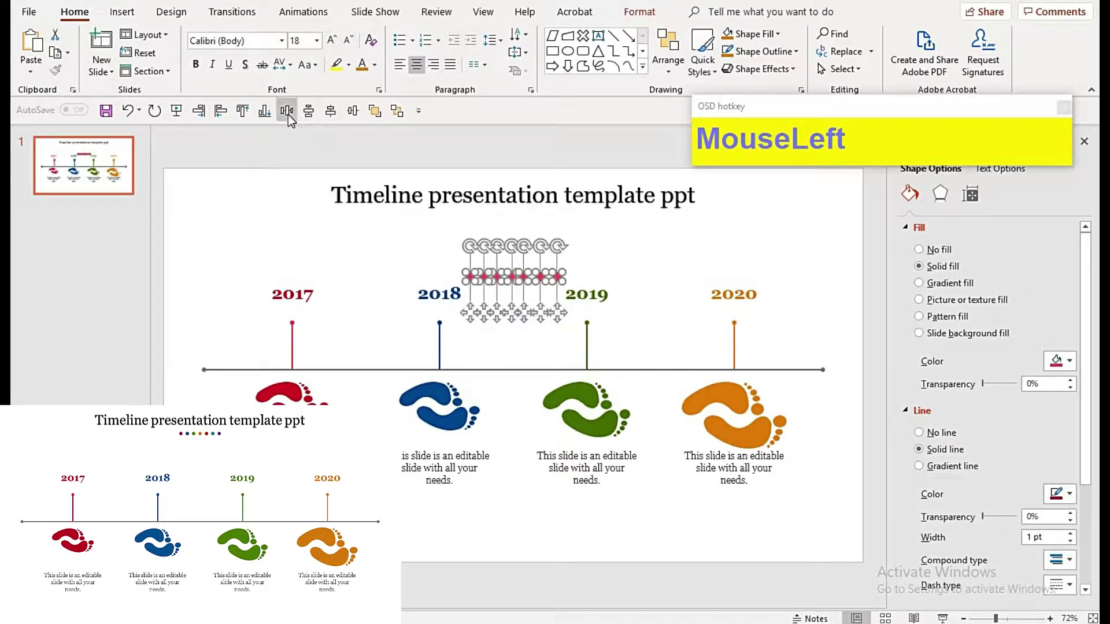
Step: Group the small oval copies and distribute them horizontally in a row under the title
key("ctrl+g")
left_click(762, 59)
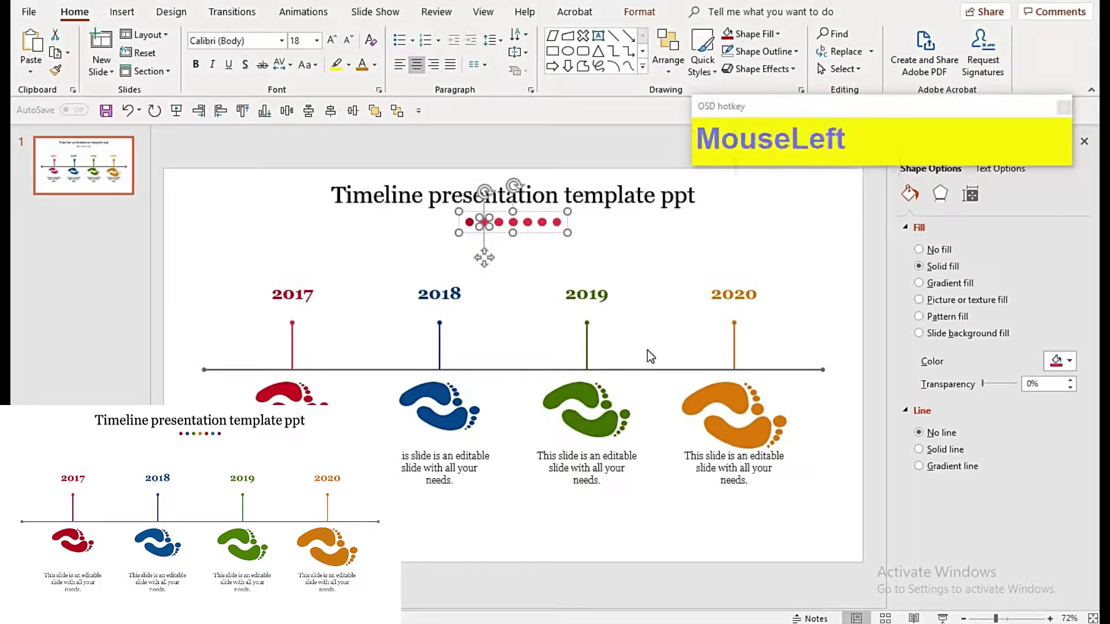
key("F9")
Step: Recolour the last dots blue and purple with Shape Fill to finish the seven-dot row
left_click_drag(777, 104, 794, 118)
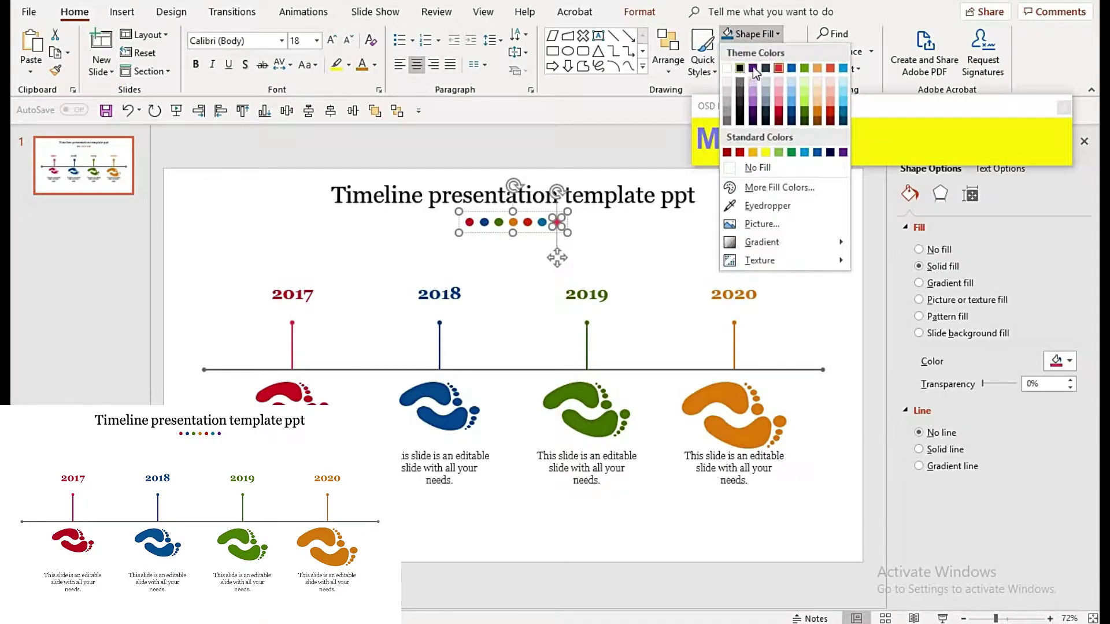
left_click_drag(751, 234, 594, 234)
left_click(595, 233)
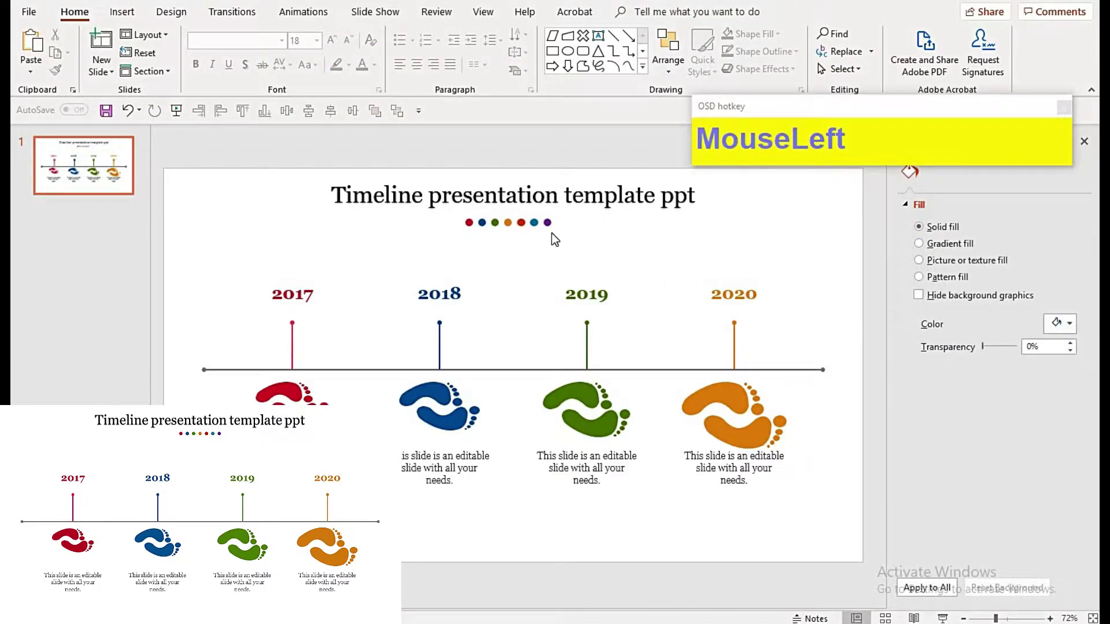
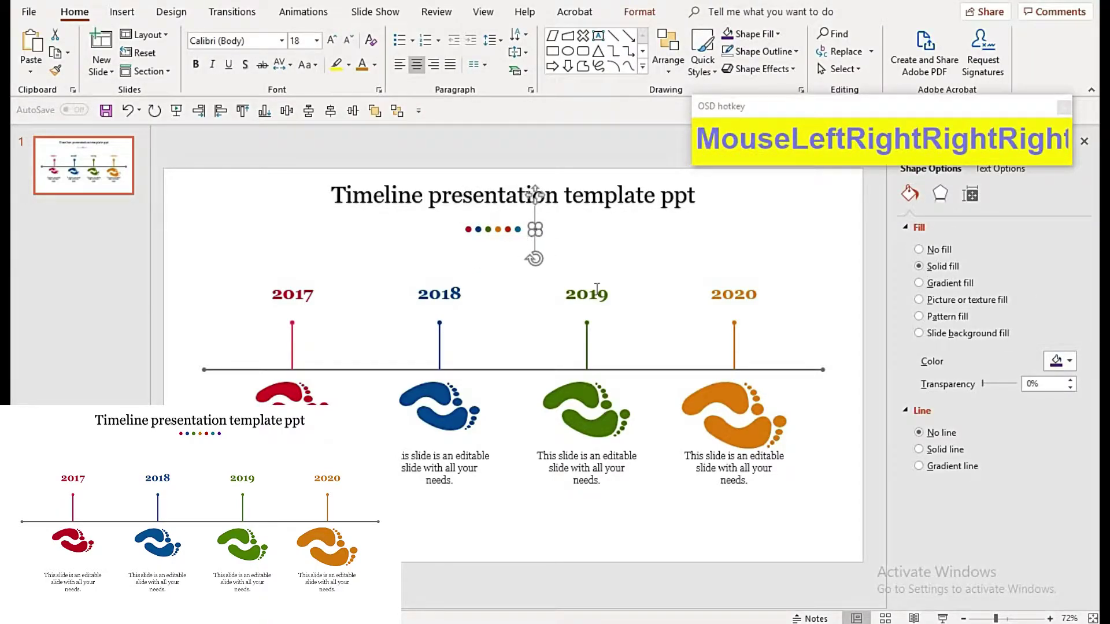
Step: Shrink the dots and line them up evenly with Distribute Horizontally
left_click_drag(668, 288, 311, 115)
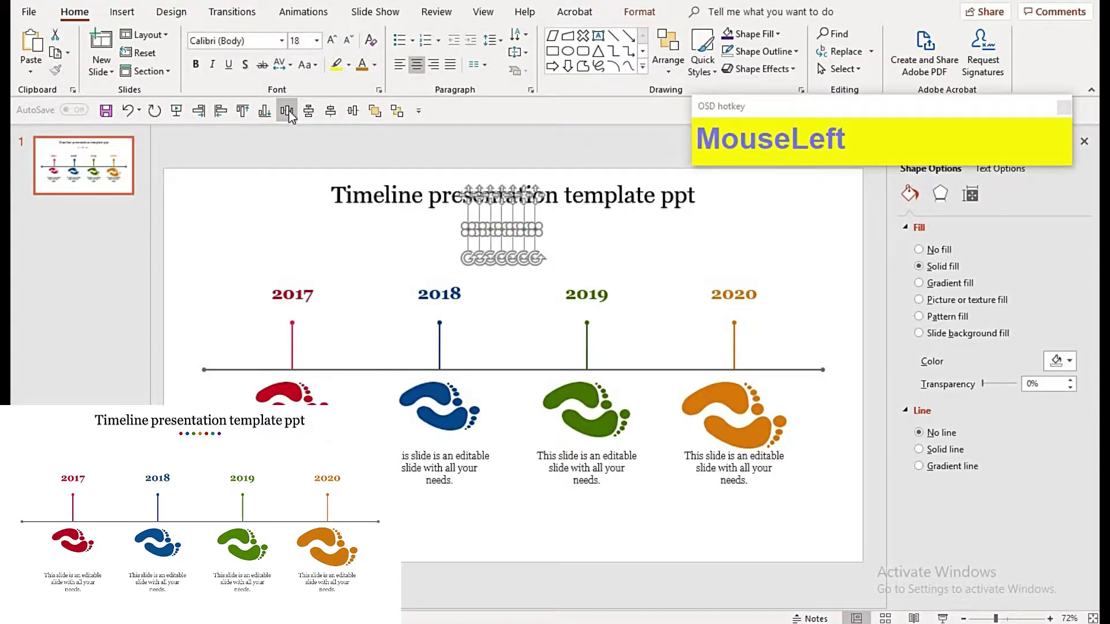
key("ctrl+g")
left_click(302, 119)
Step: Nudge the dot row upward into position beneath the title
key("Up")
key("Up")
key("Up")
key("Up")
key("Up")
key("Up")
key("Up")
key("Up")
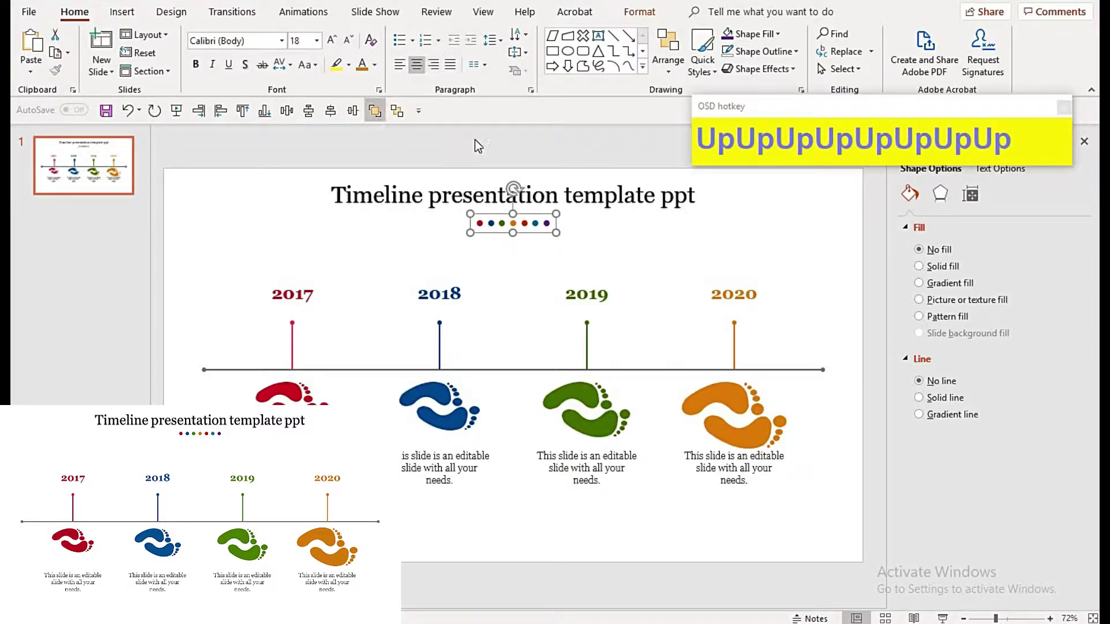
left_click(524, 225)
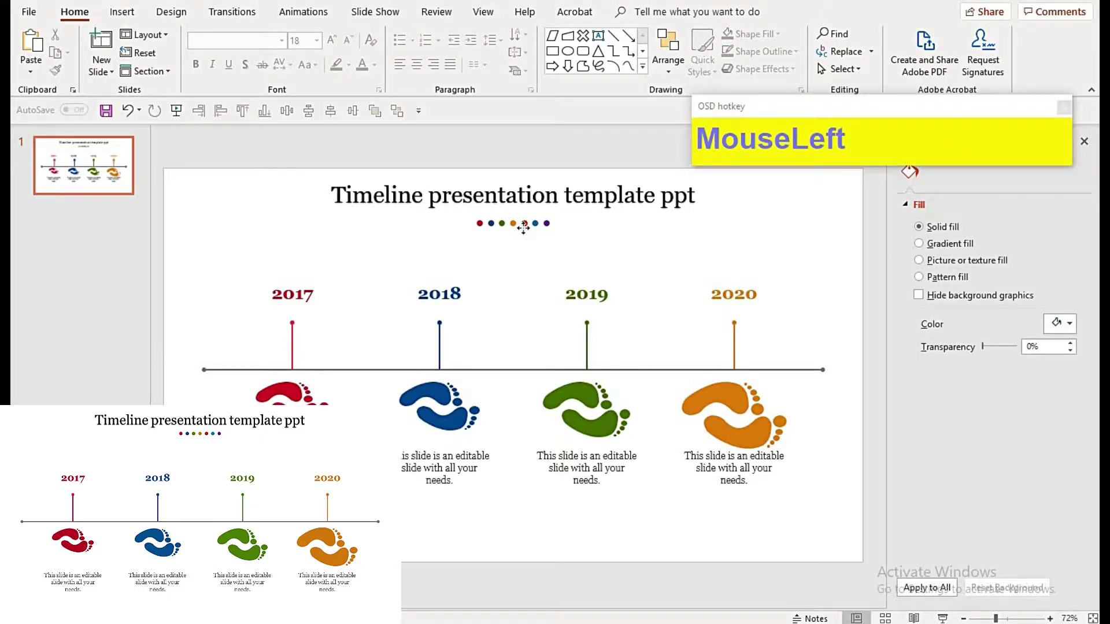
Step: Fine-tune the dots to centre under the title and select the whole timeline graphic as one group
key("Up")
key("Up")
key("Up")
key("Up")
key("Up")
key("Up")
key("Up")
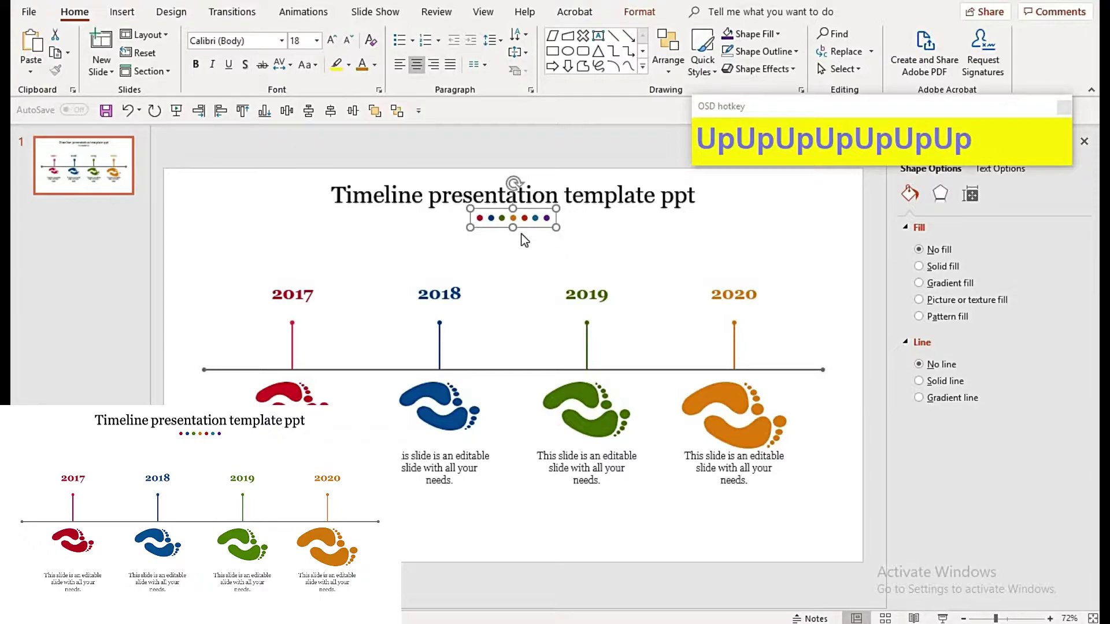
left_click_drag(540, 302, 581, 491)
left_click_drag(545, 524, 544, 524)
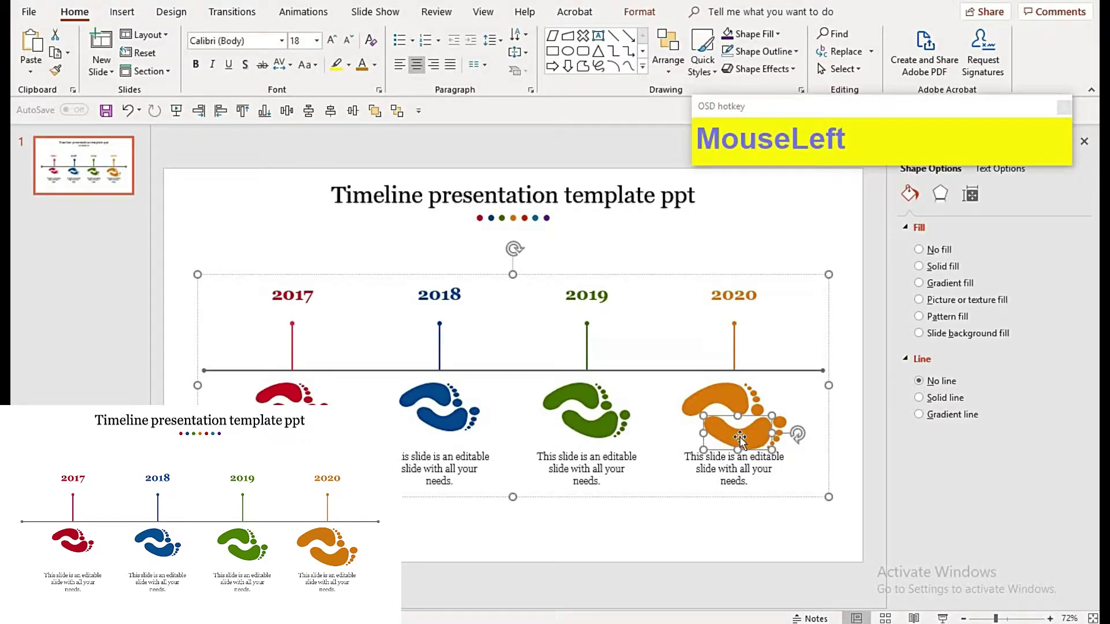
Step: Ungroup the timeline and set the four footprint descriptions slightly lower
key("ctrl+shift+g")
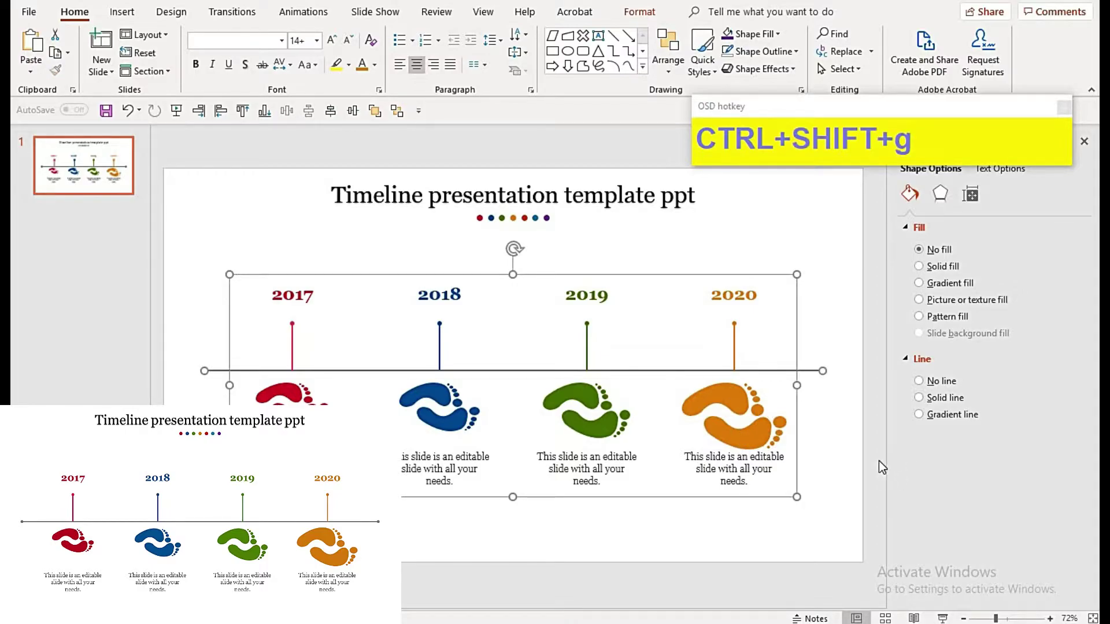
left_click(836, 479)
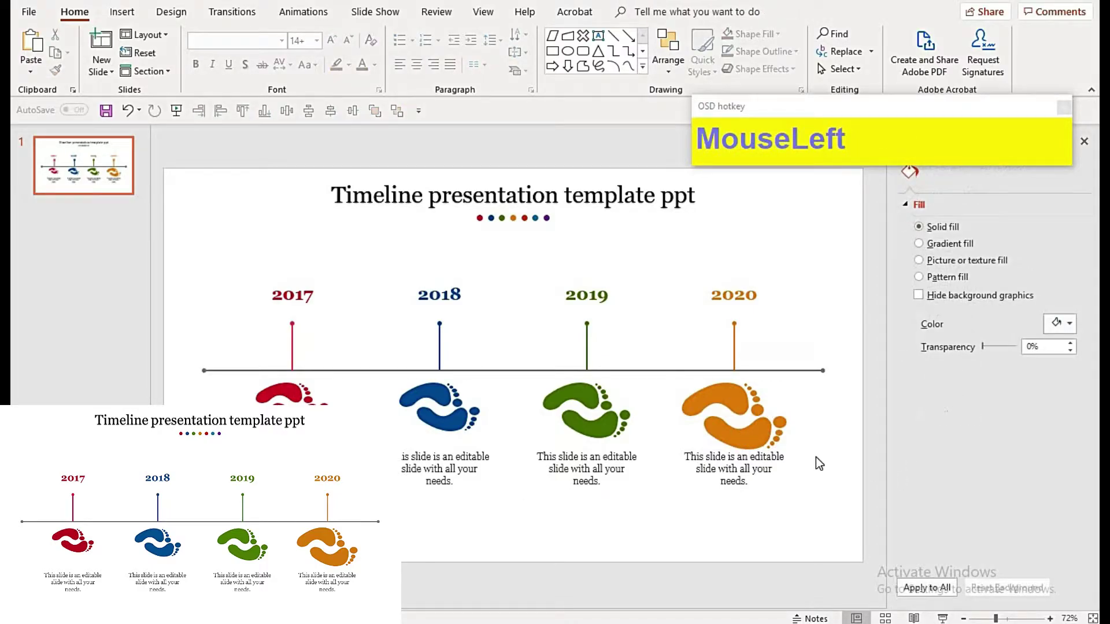
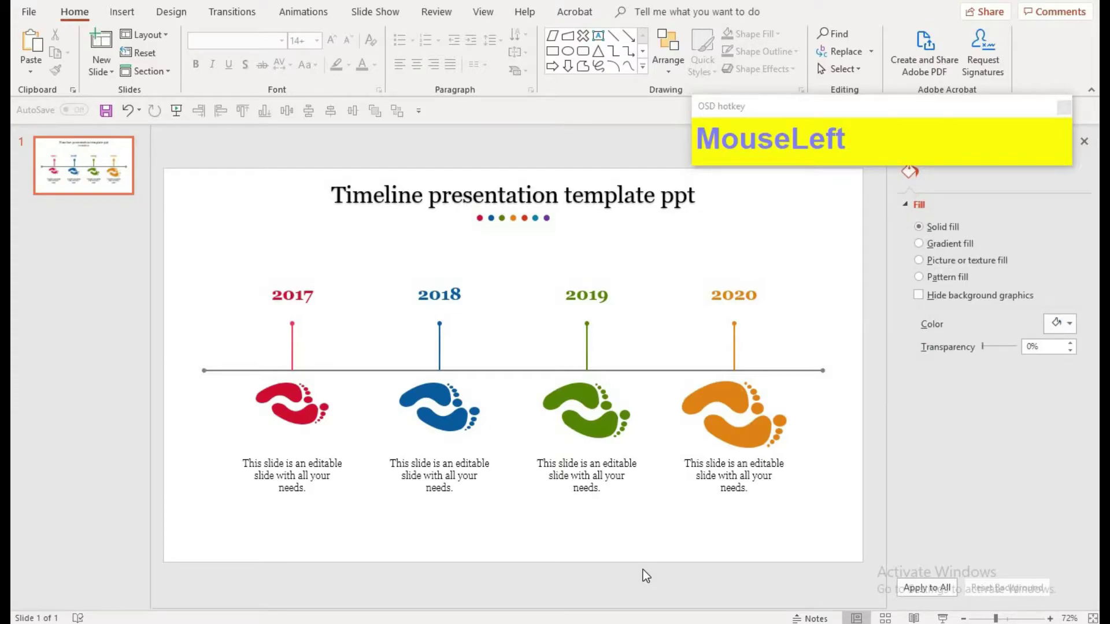
Step: Preview the finished slide as a full-screen slide show (F5), then return with Esc
key("F5")
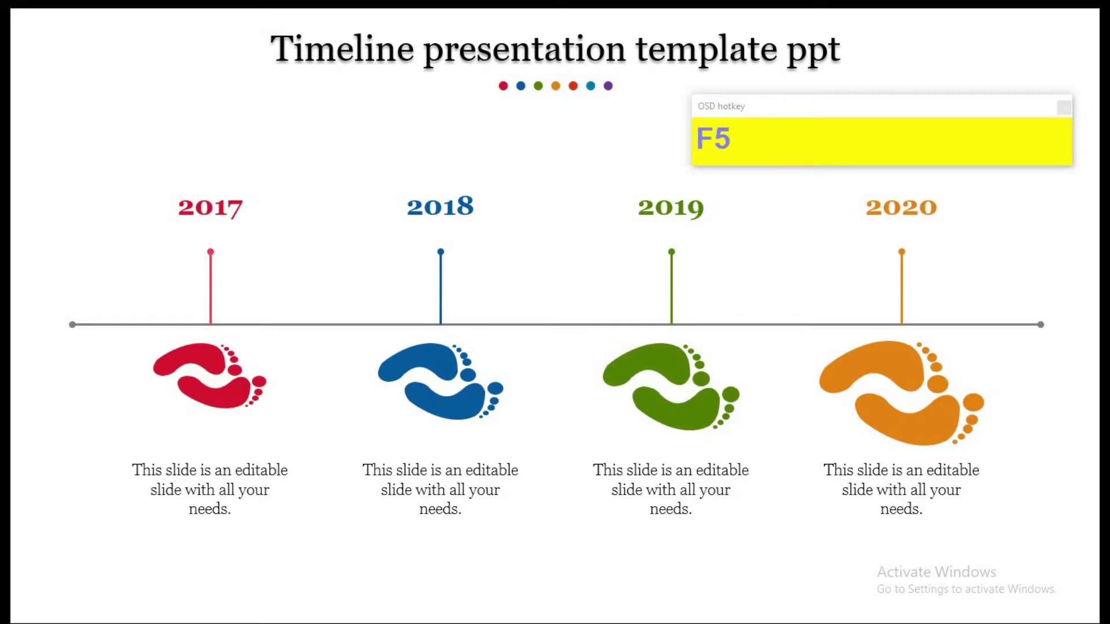
key("Escape")
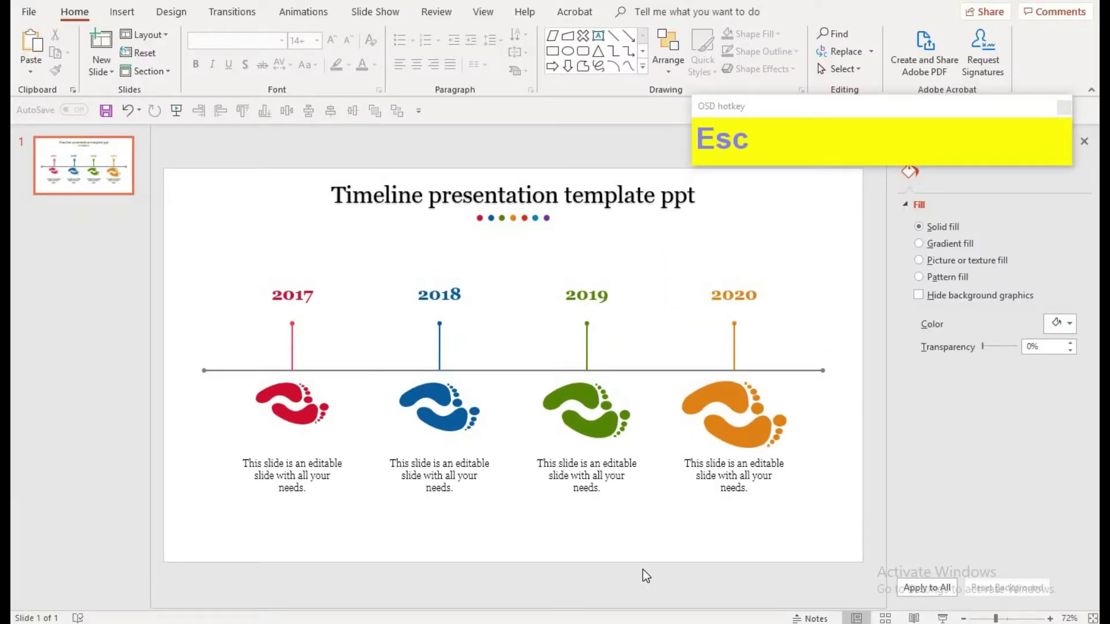